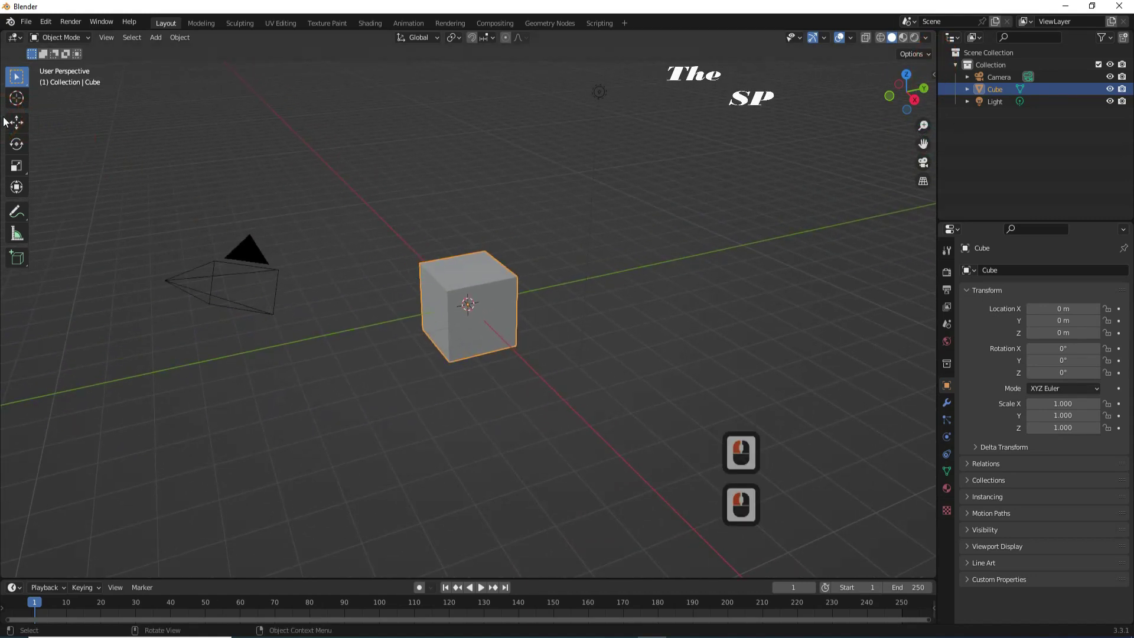
- Raise the cube about 5.69 m along Z and enter Edit Mode with the bottom face selected in face select
click(41, 130)
click(666, 535)
click(866, 97)
click(77, 37)
click(57, 64)
click(139, 46)
click(723, 113)
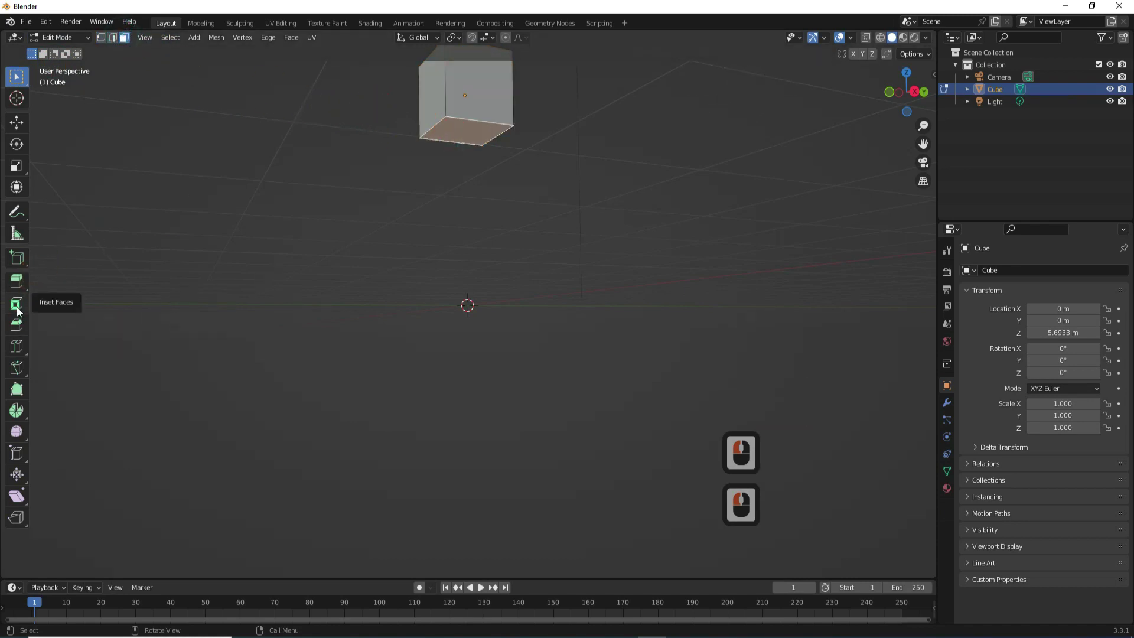
- Inset the bottom face and view the model from the back to push the neck face down
click(20, 310)
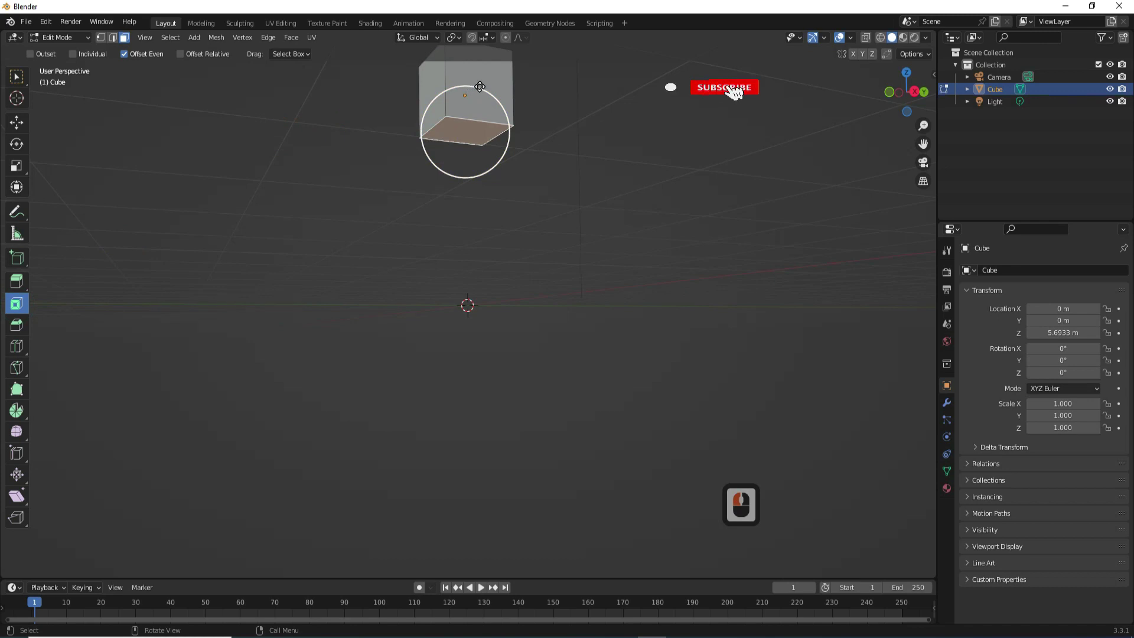
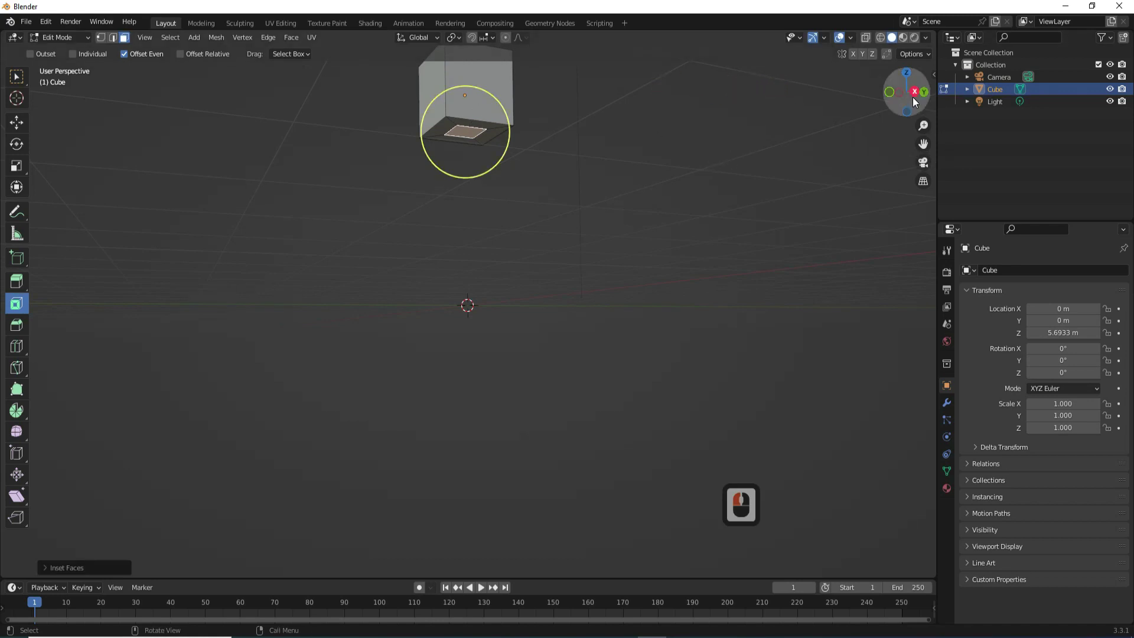
click(927, 96)
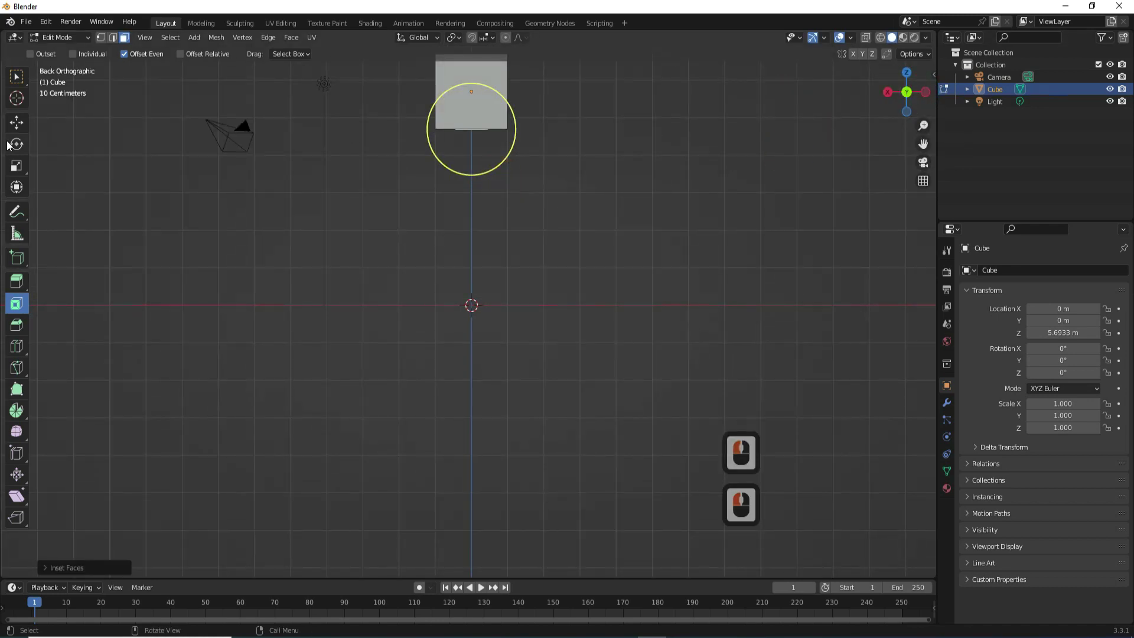
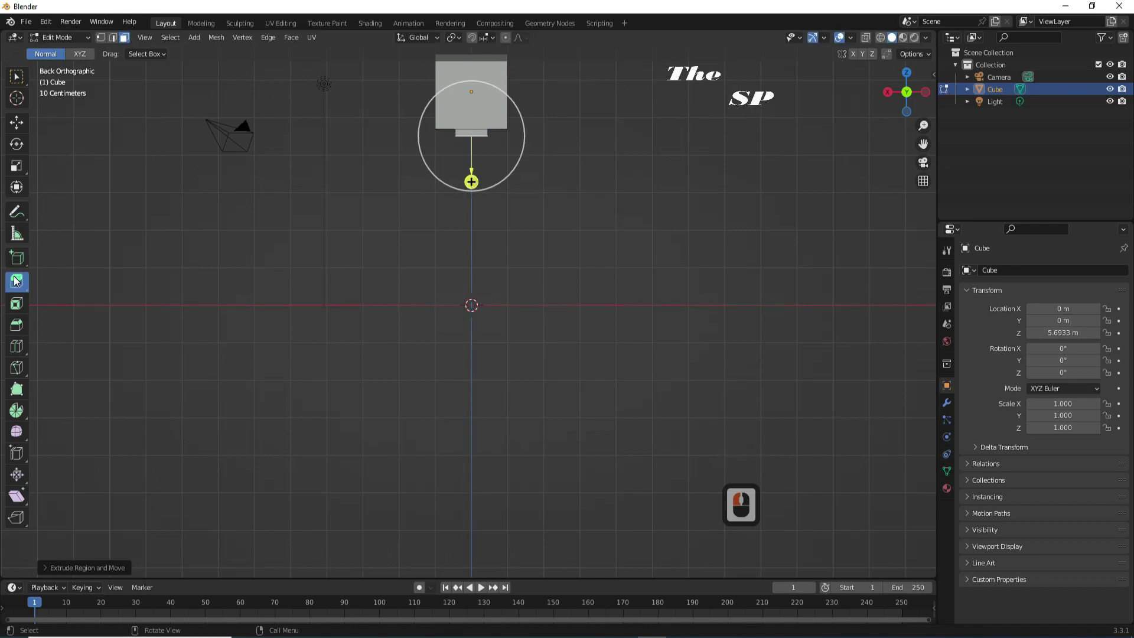
- Extrude the neck face downward about 2.9 m into a narrower torso, checked from Back view
click(18, 281)
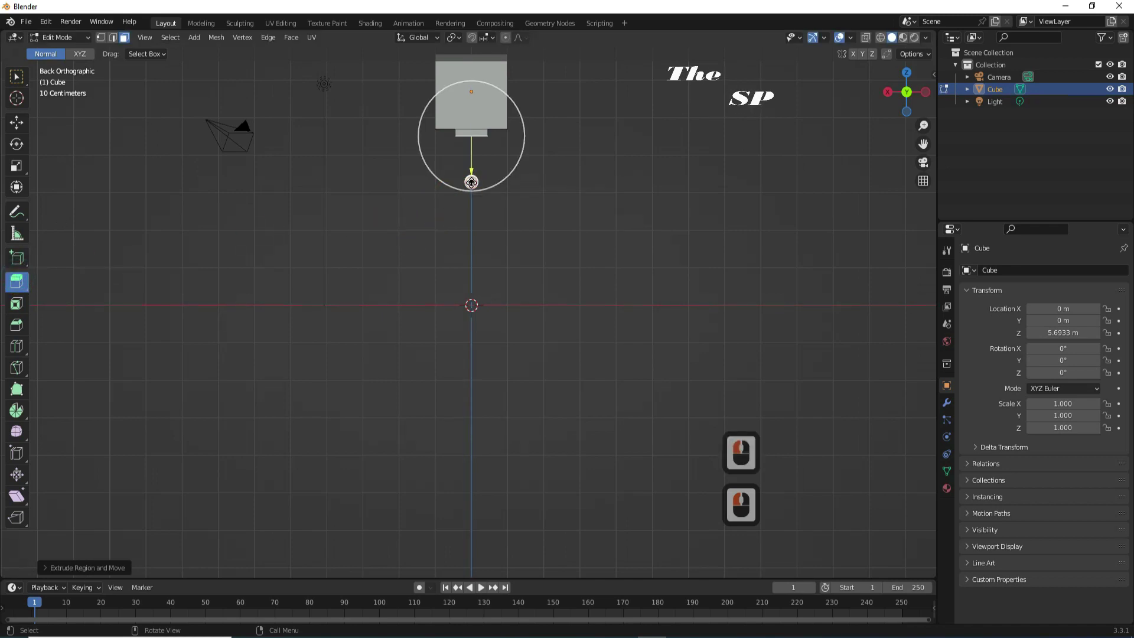
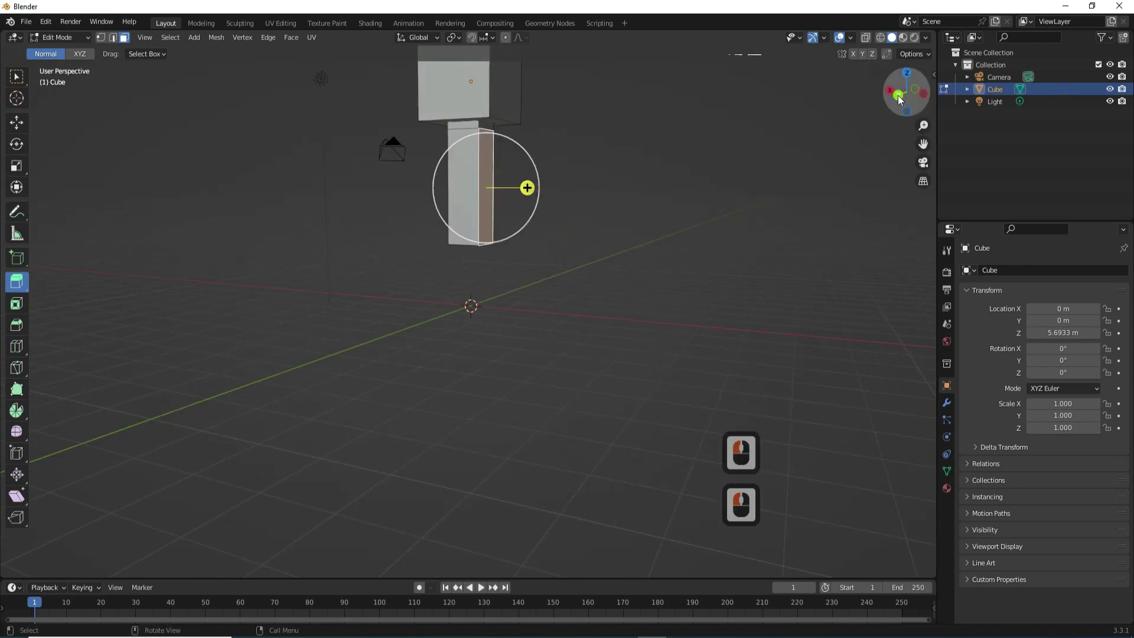
click(858, 118)
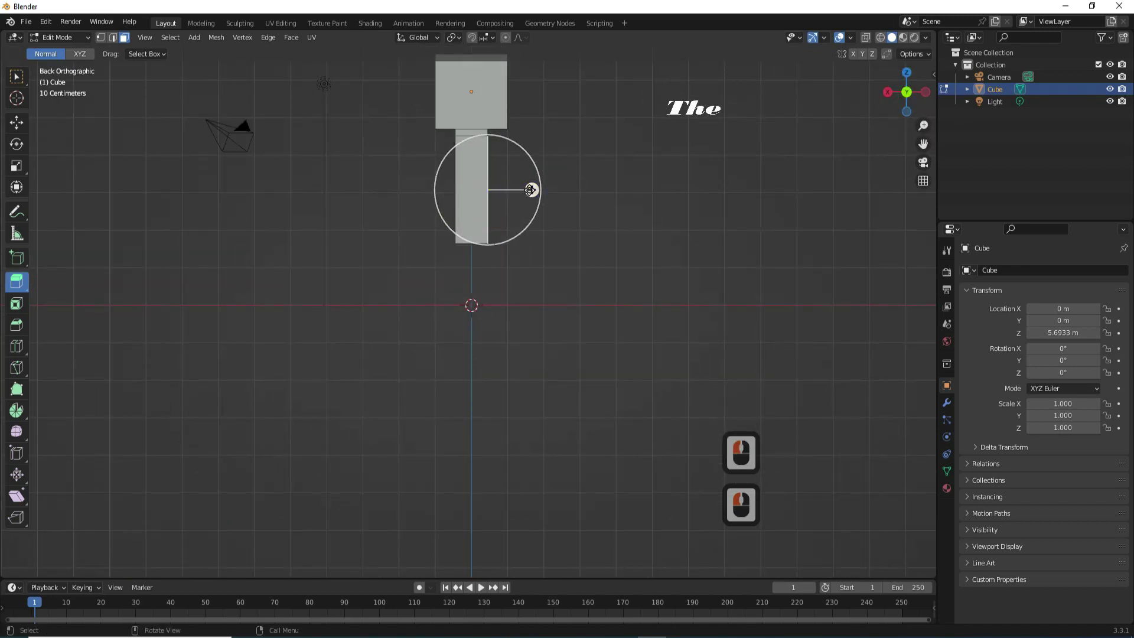
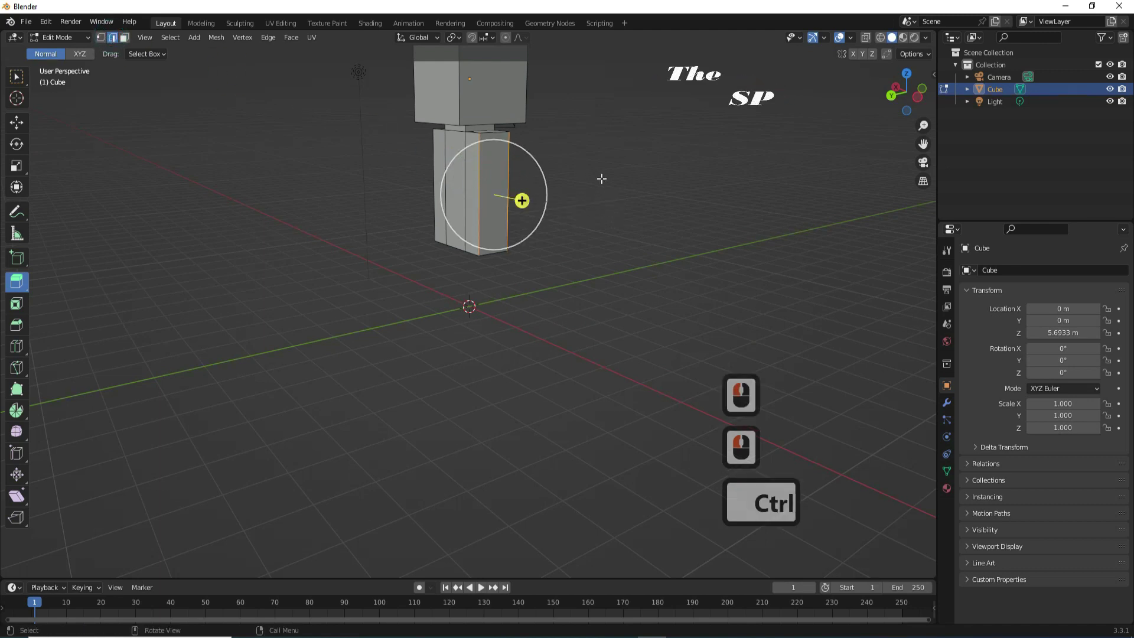
- Add a loop cut around the torso with Ctrl+R to prepare a side face for the arm
key(ctrl+r)
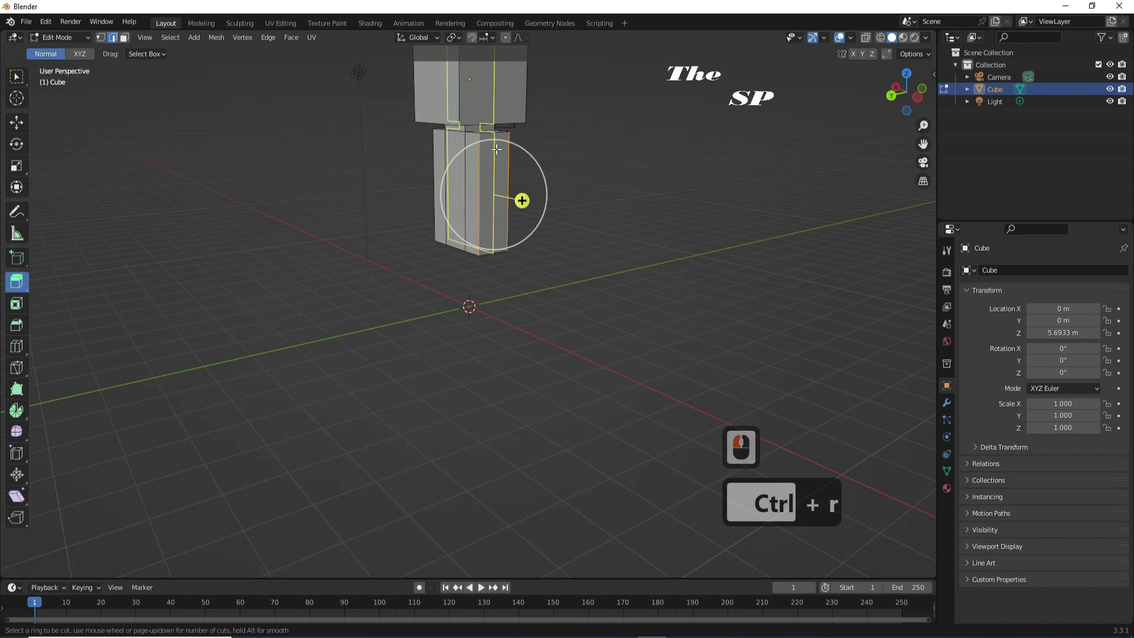
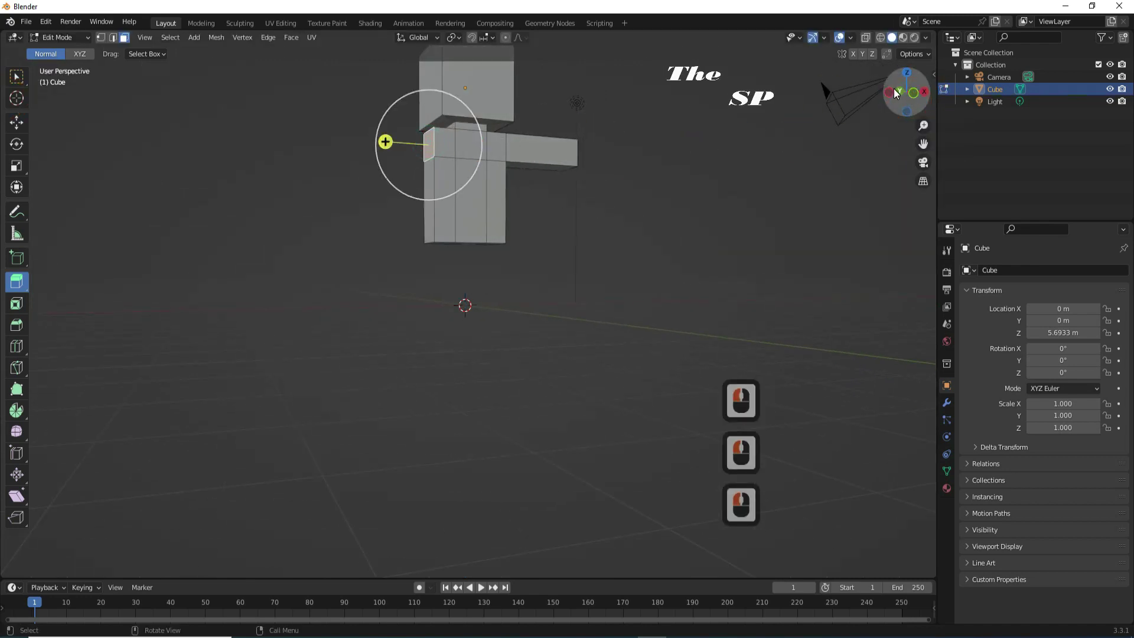
- View the figure from the back while extruding the second arm and the legs
click(880, 100)
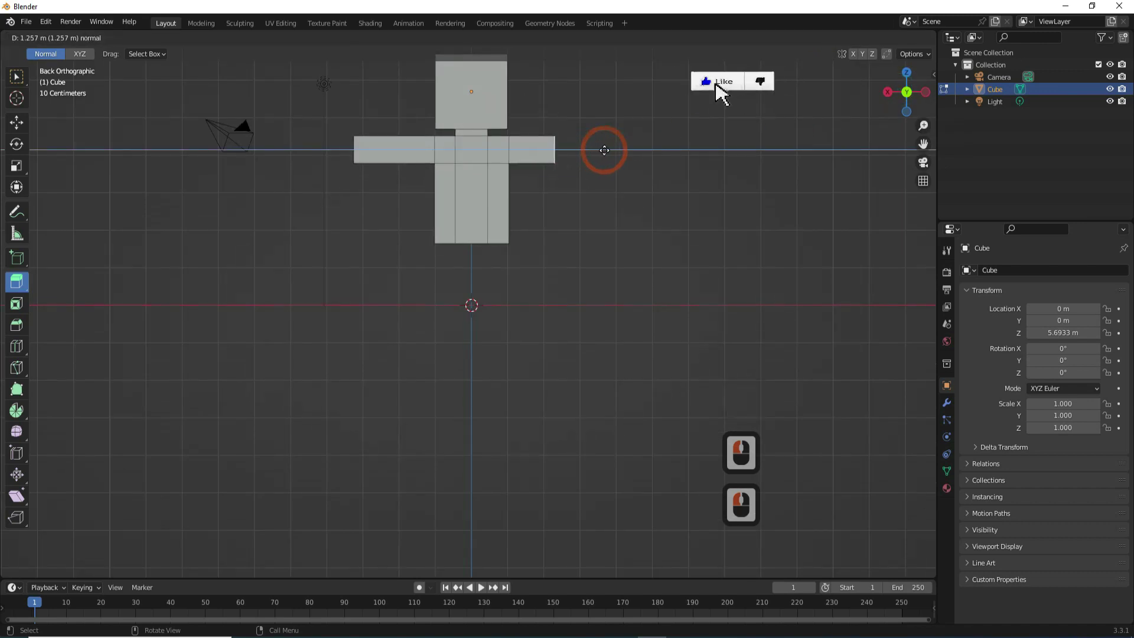
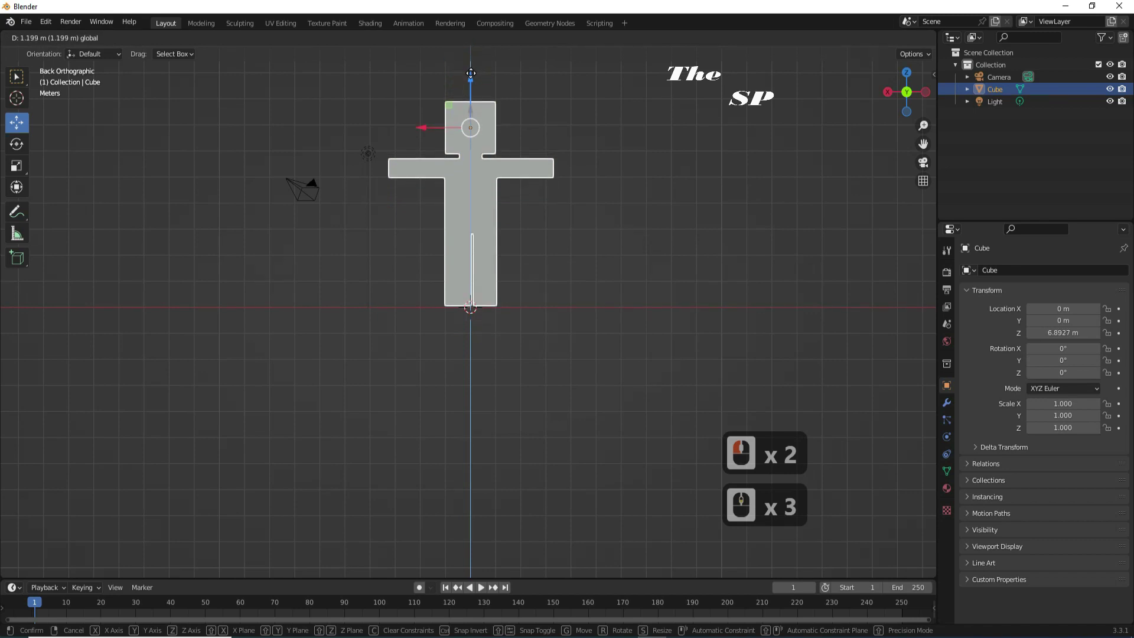
- Confirm lowering the figure onto the ground and enable the Rigify add-on in Preferences
click(474, 80)
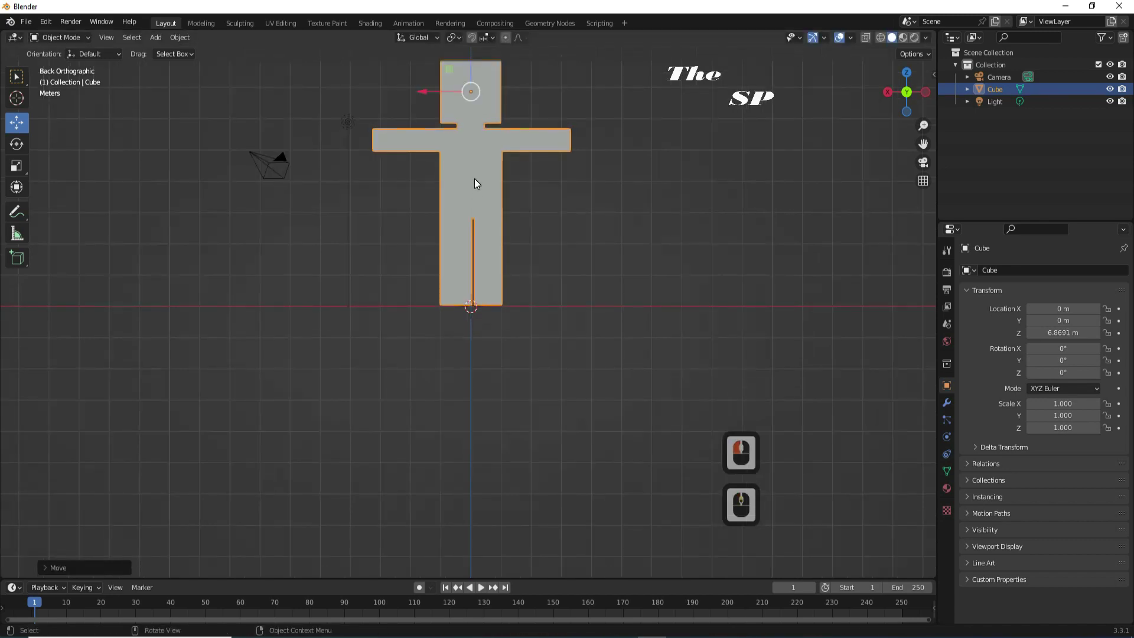
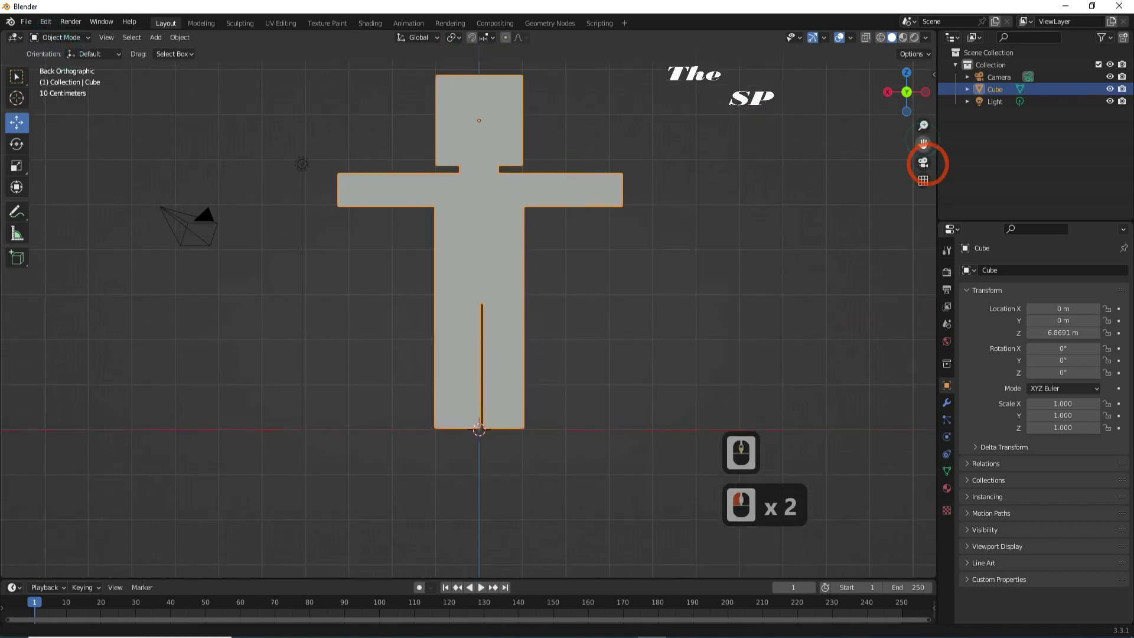
click(809, 217)
middle_click(562, 281)
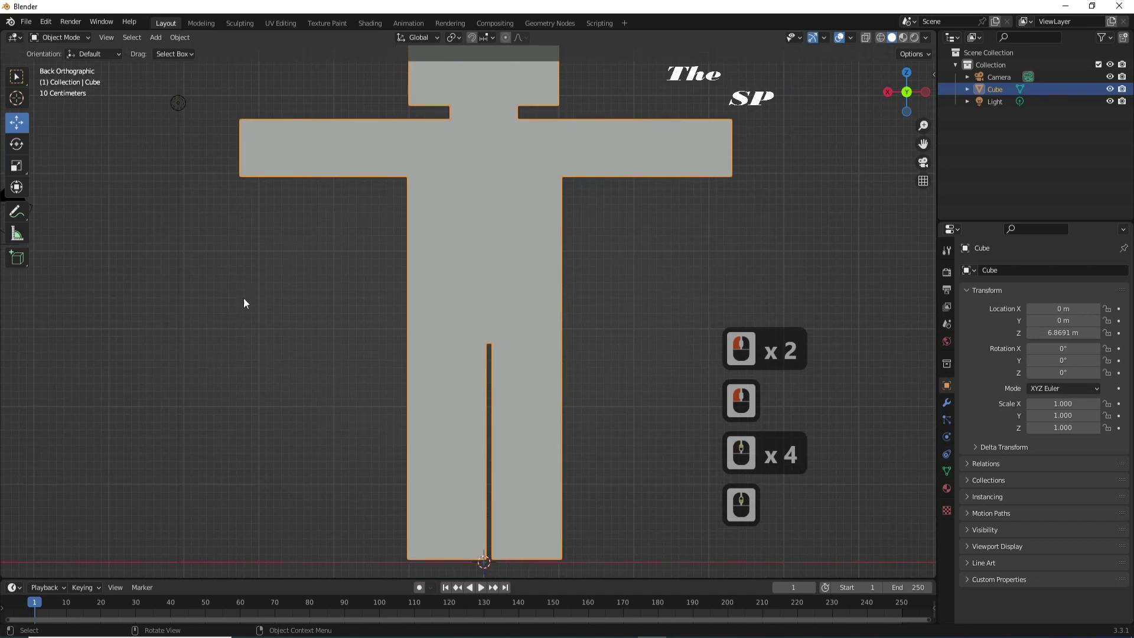
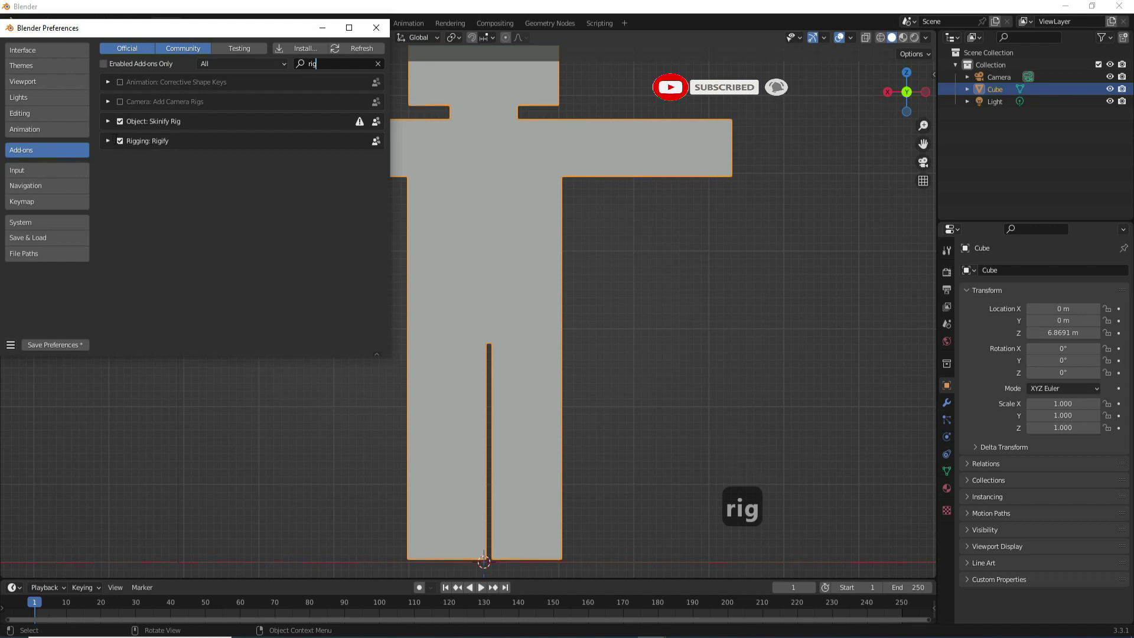
- Close Preferences and browse Add > Armature > Basic to the Basic Human (Meta-Rig) preset
click(122, 142)
click(123, 142)
click(122, 143)
click(375, 39)
click(162, 38)
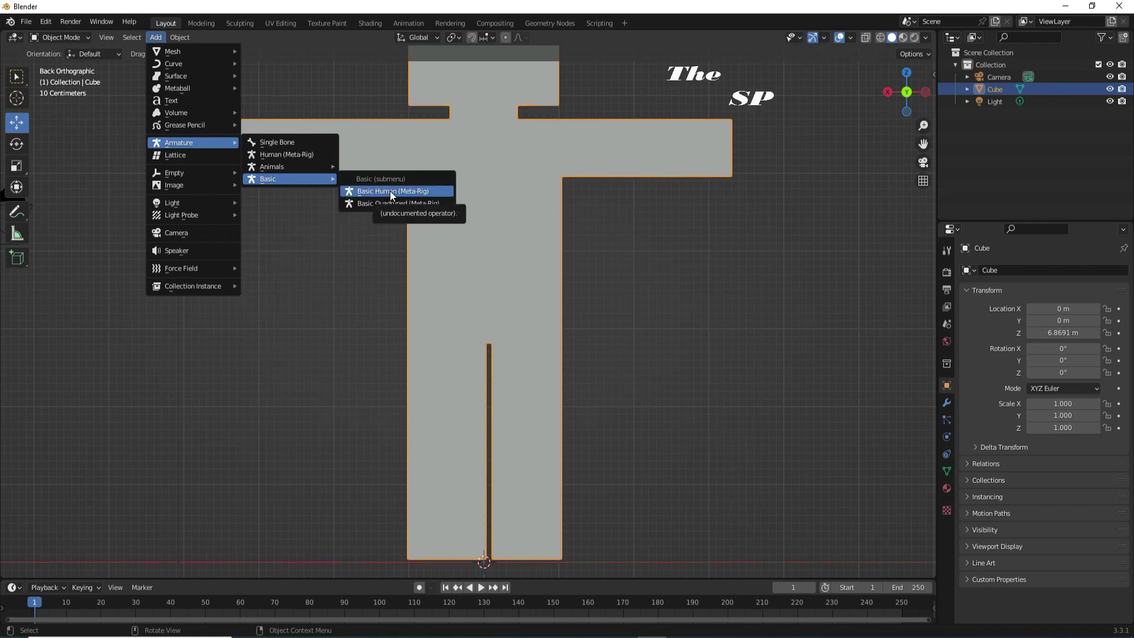
- Add the Basic Human meta-rig at the figure's feet and show its armature properties
click(392, 194)
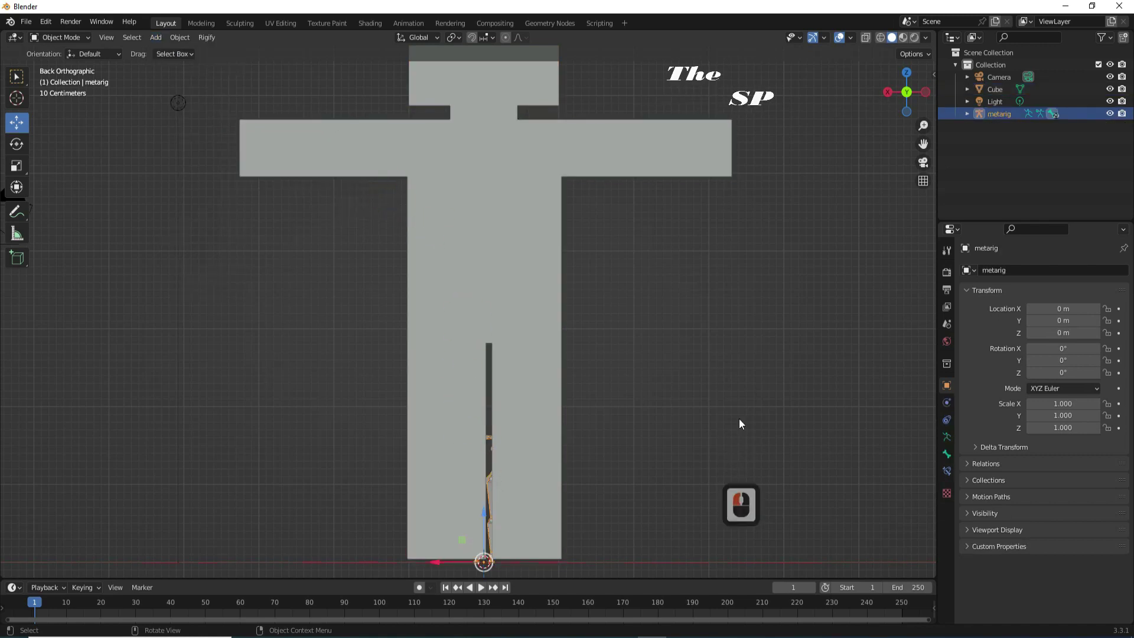
click(944, 437)
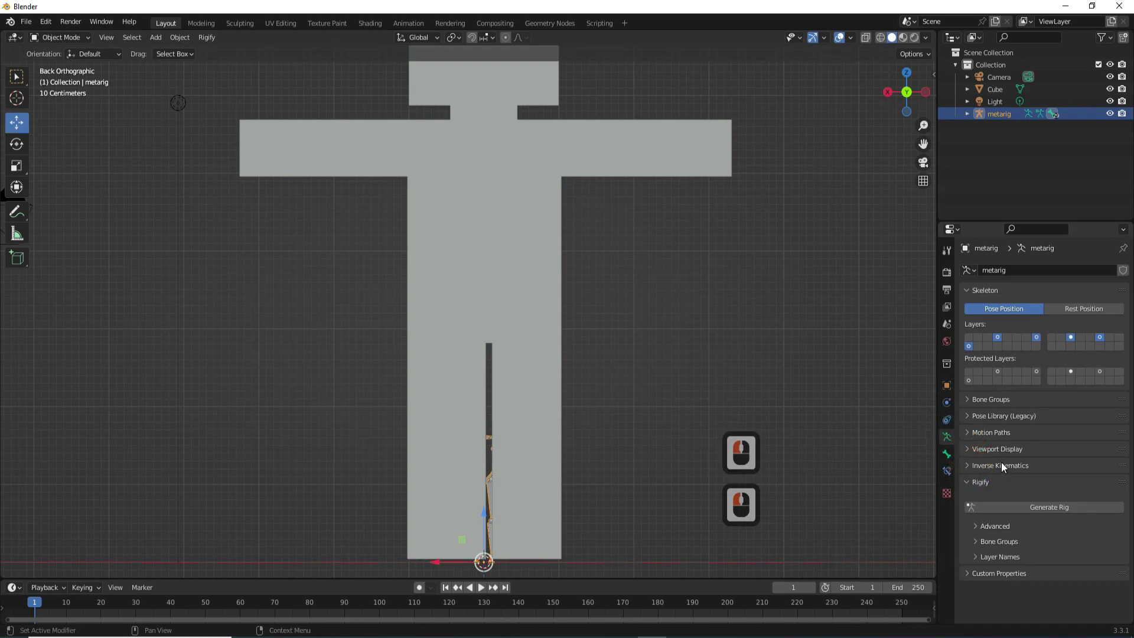
click(1005, 457)
click(1032, 525)
- Scale the metarig up about 3.171 times to fit the body and enter armature Edit Mode
key(s)
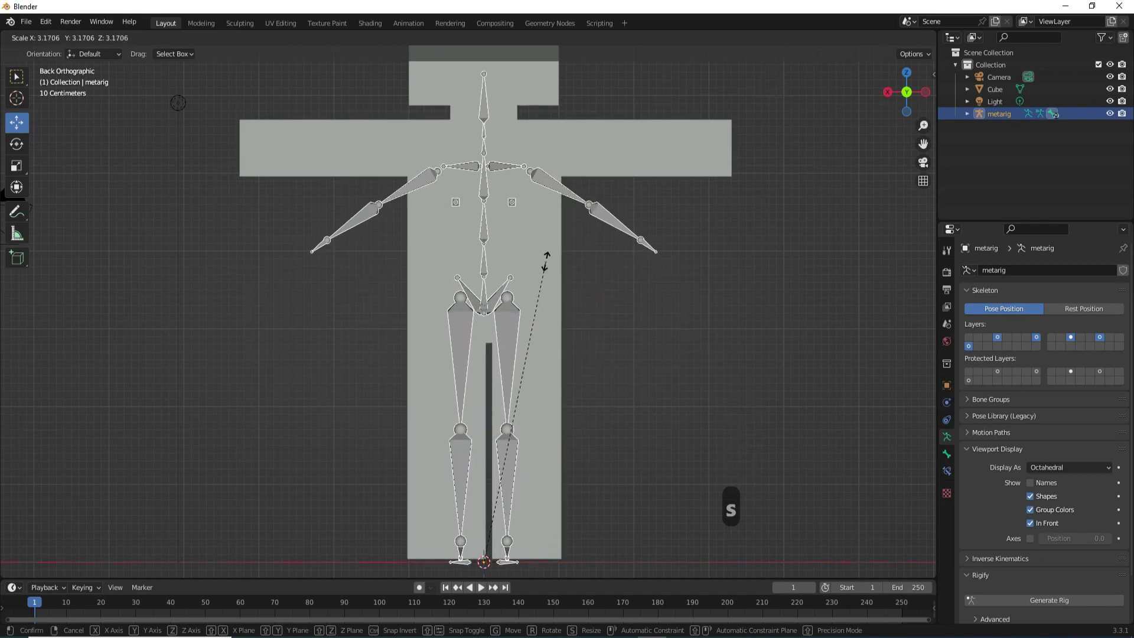
click(548, 266)
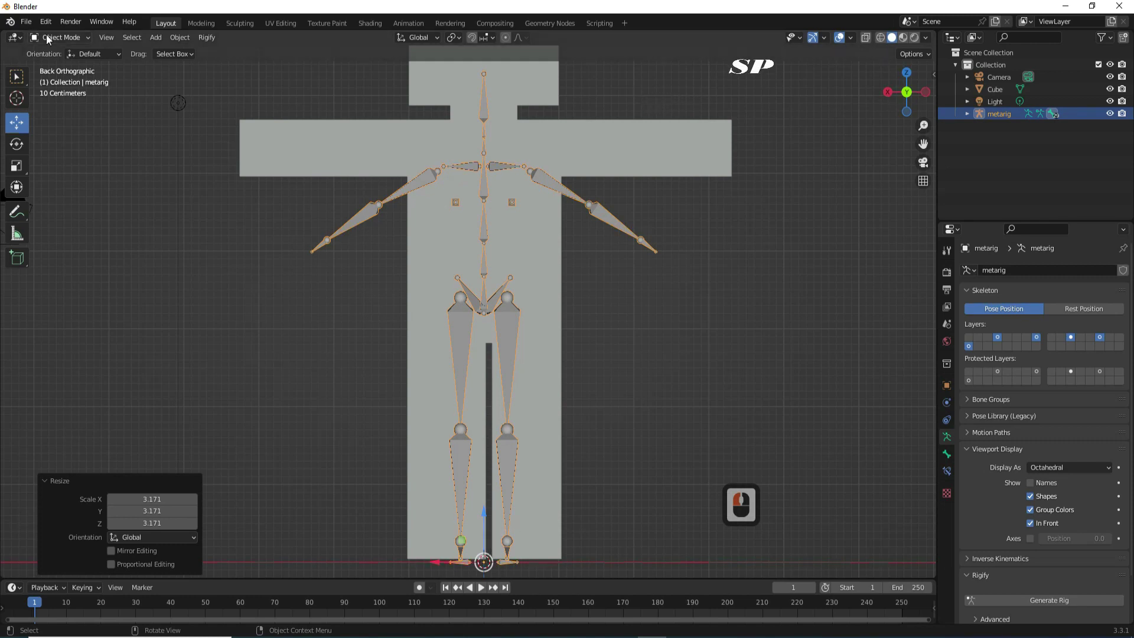
click(49, 37)
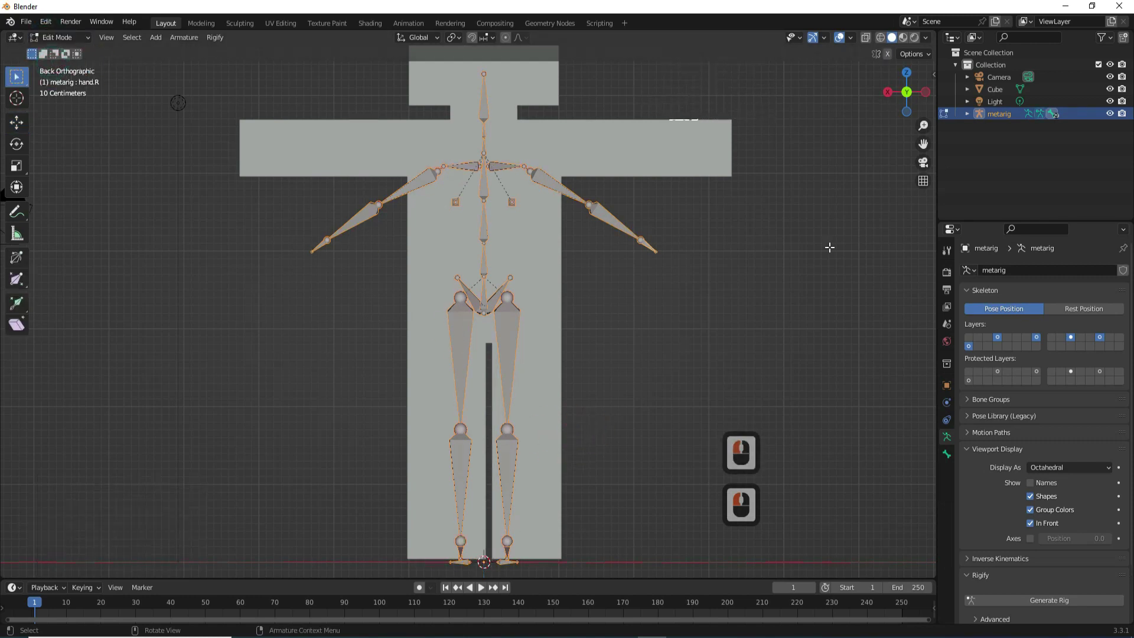
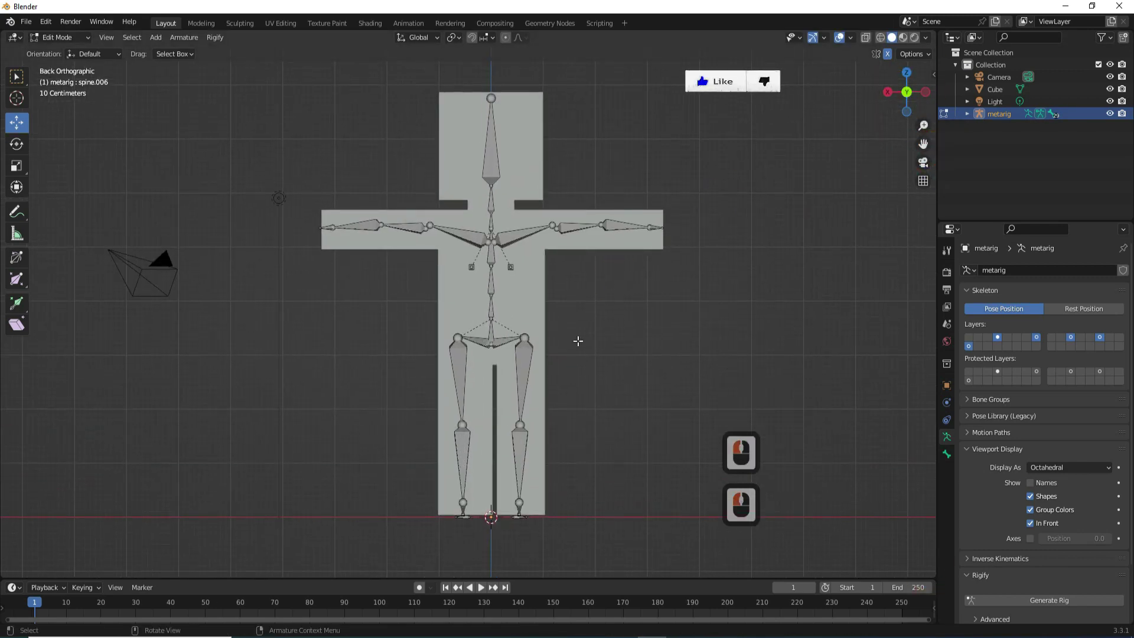
- Leave bone editing for Object Mode after fitting the bones and select the Cube mesh
click(45, 41)
click(102, 67)
click(529, 167)
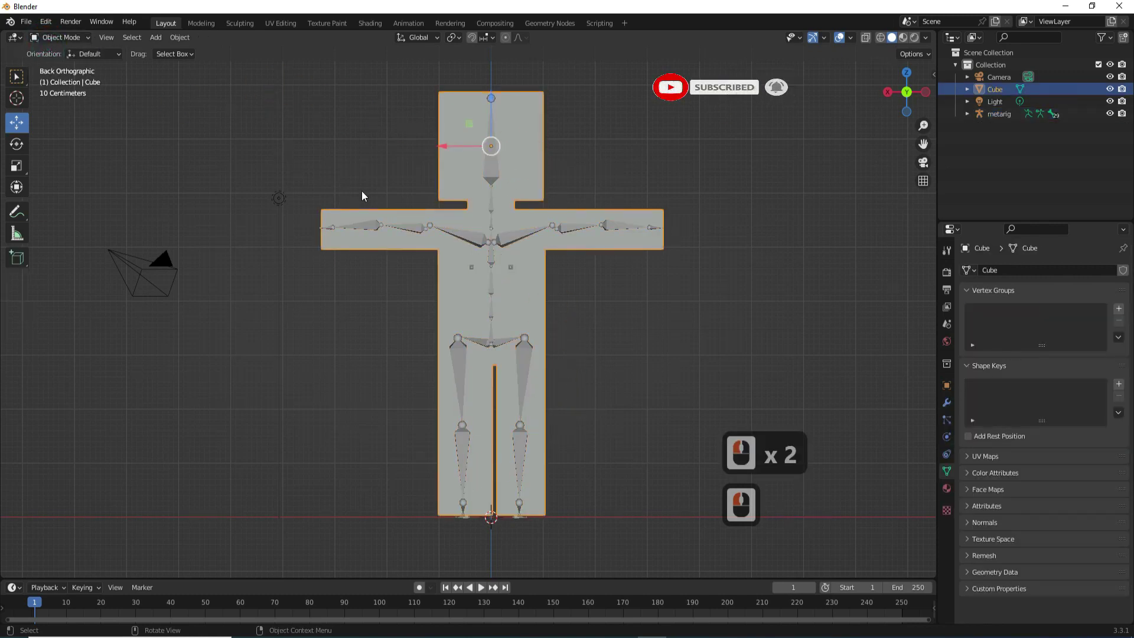
- Add the metarig to the selection and parent the Cube to it with automatic weights
middle_click(399, 235)
click(488, 231)
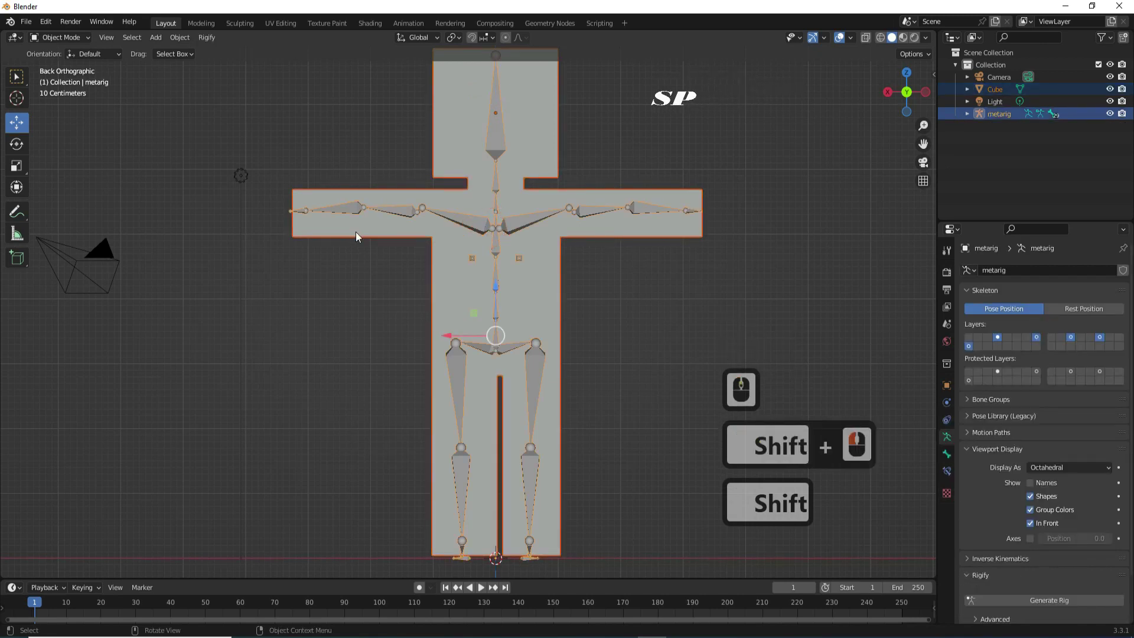
click(183, 42)
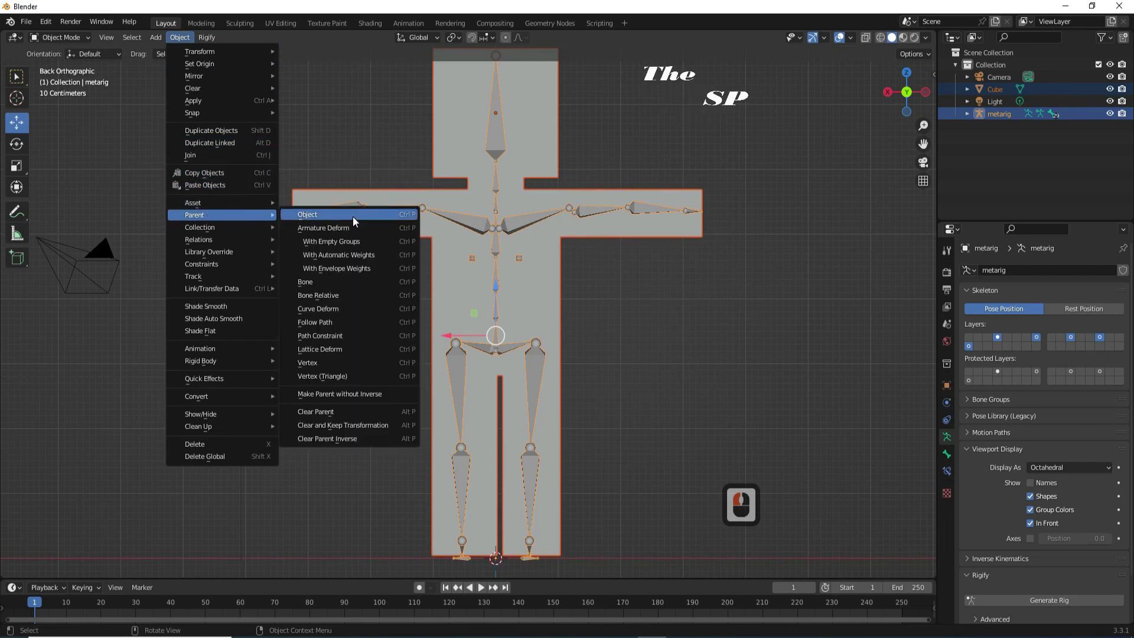
click(343, 258)
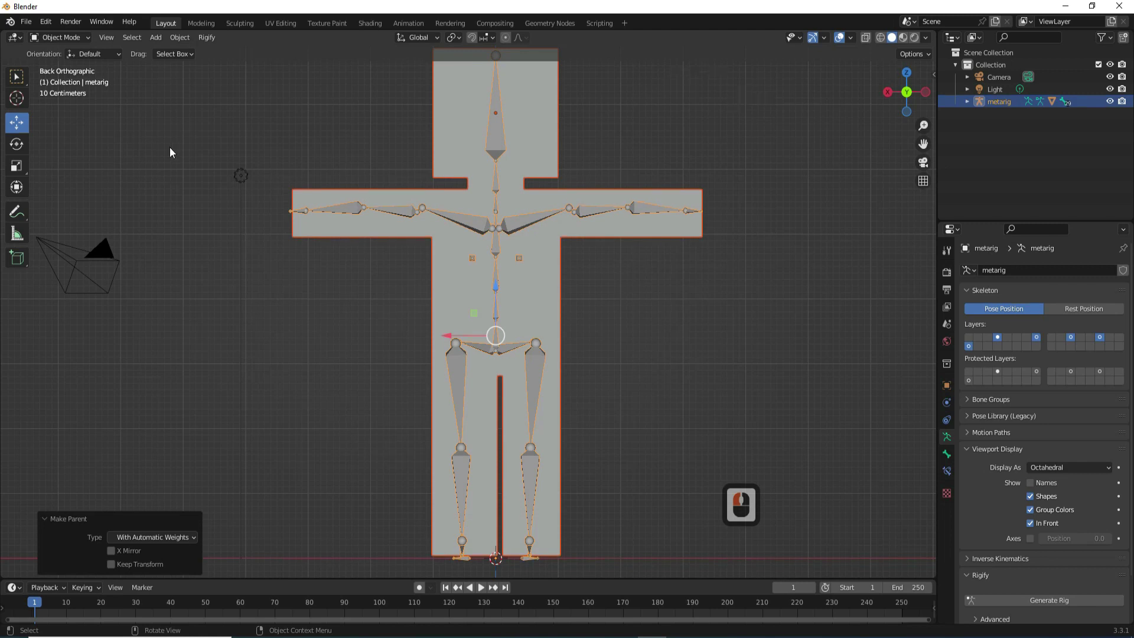
click(381, 197)
- Put the metarig into Pose Mode from the interaction mode list
click(463, 227)
click(60, 42)
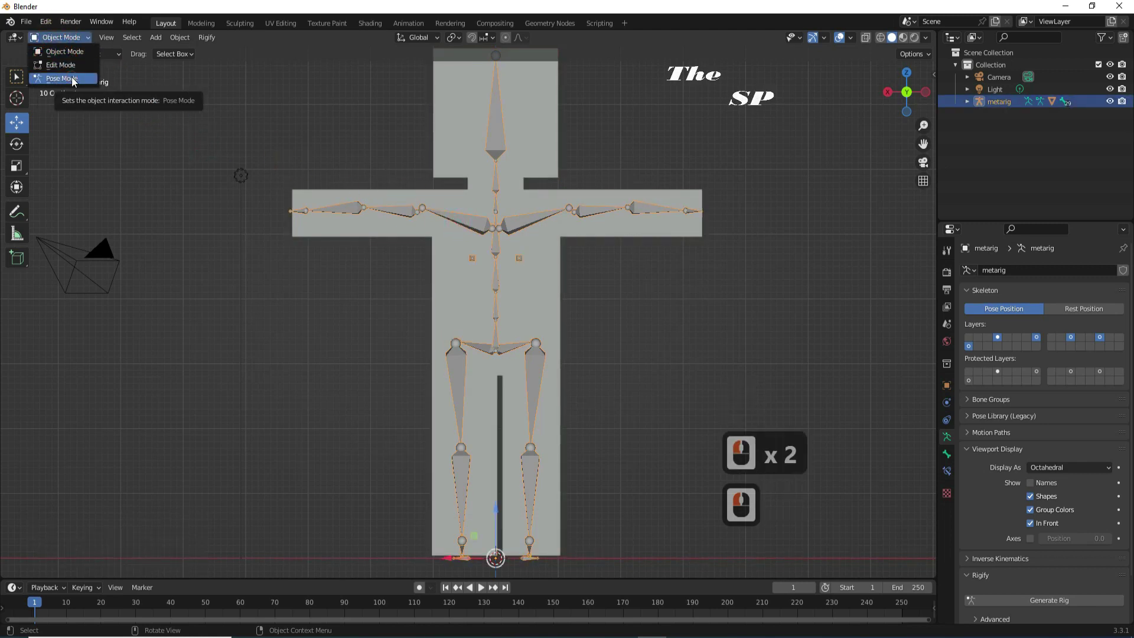
click(74, 81)
- Bend the right and left forearm bones upward with the Rotate tool as a trial pose
click(636, 216)
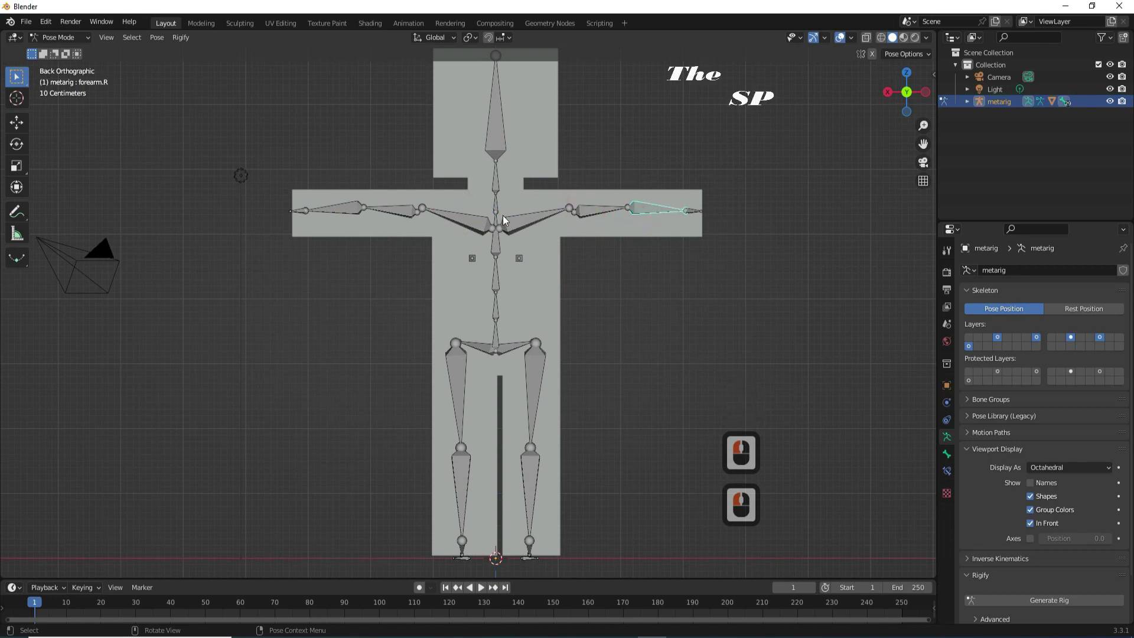
click(23, 150)
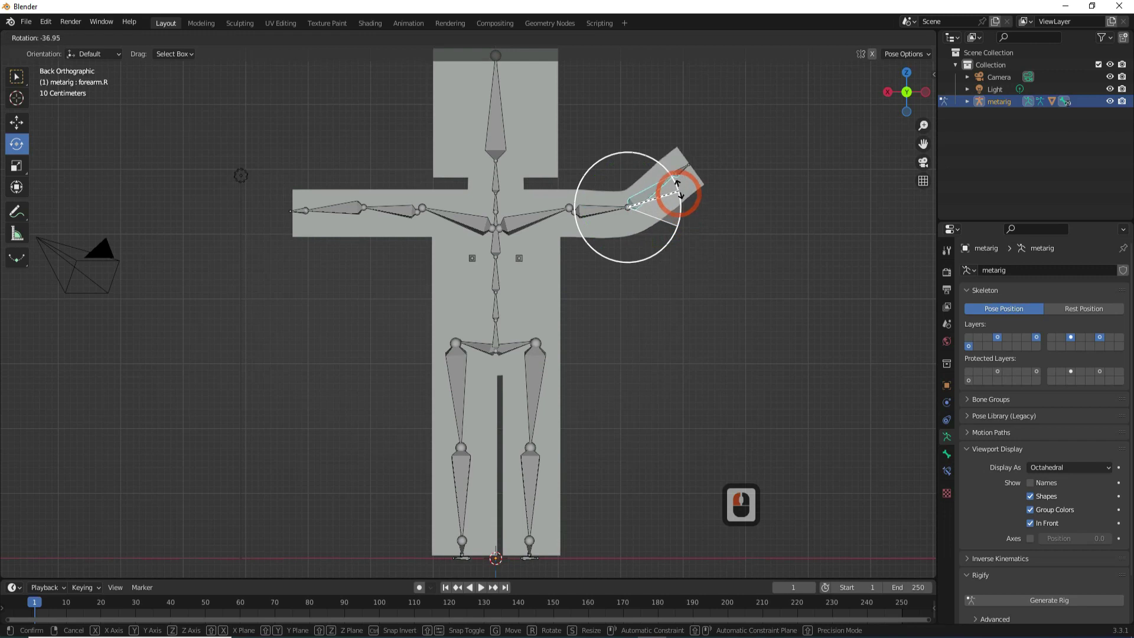
click(679, 157)
click(661, 150)
click(644, 193)
click(388, 217)
click(432, 266)
click(365, 172)
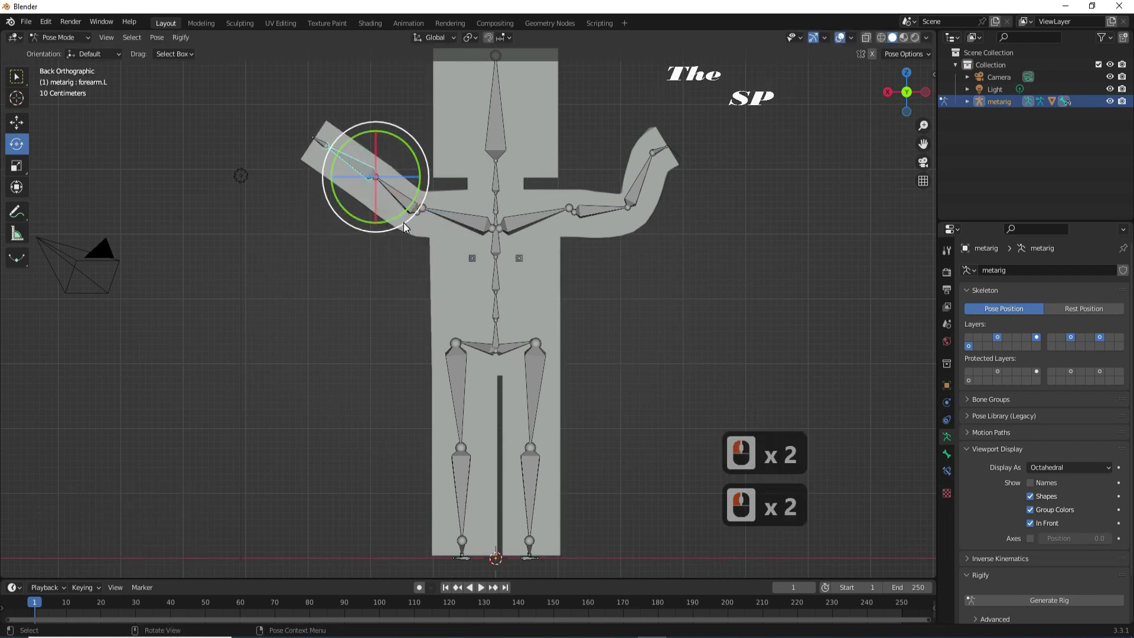
click(297, 255)
- Select all metarig bones and clear their rotation back to the straight T-pose
middle_click(555, 296)
click(662, 535)
key(alt+r)
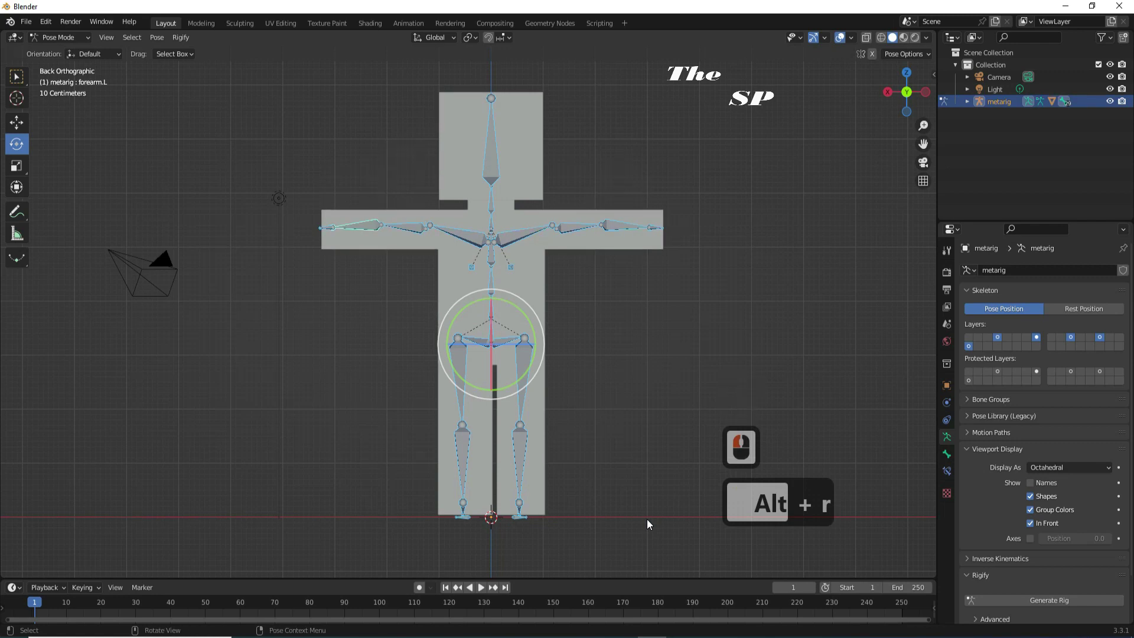
- Enable Auto Keying and move the timeline playhead to frame 27
click(584, 394)
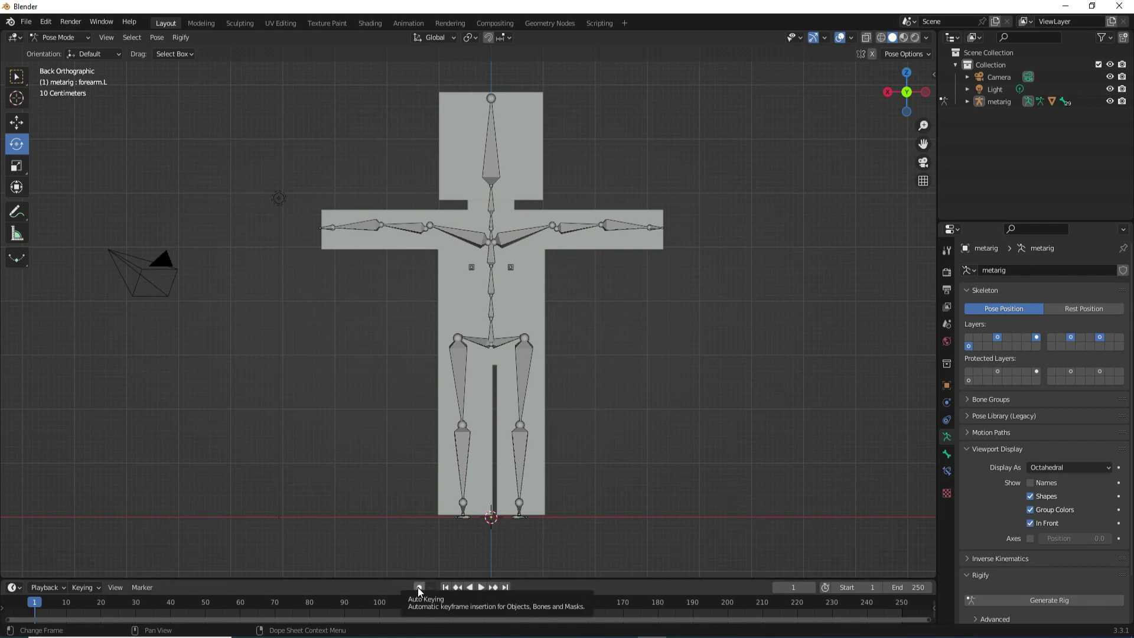
click(421, 591)
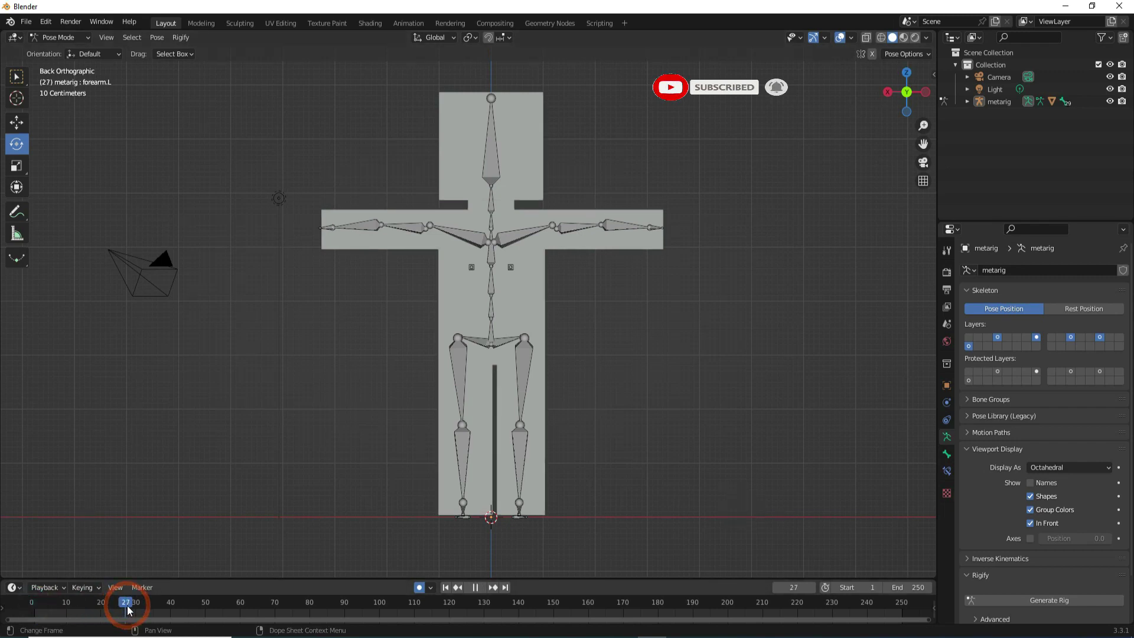
- At frame 30, bend both forearms straight up and tilt the right hand inward
click(139, 610)
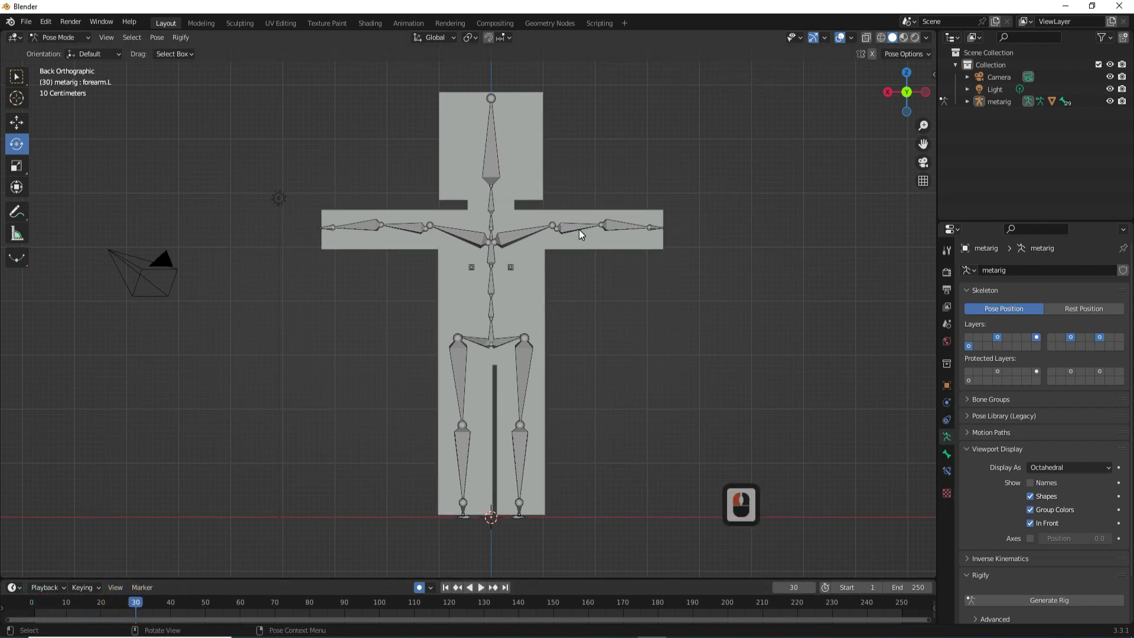
click(624, 248)
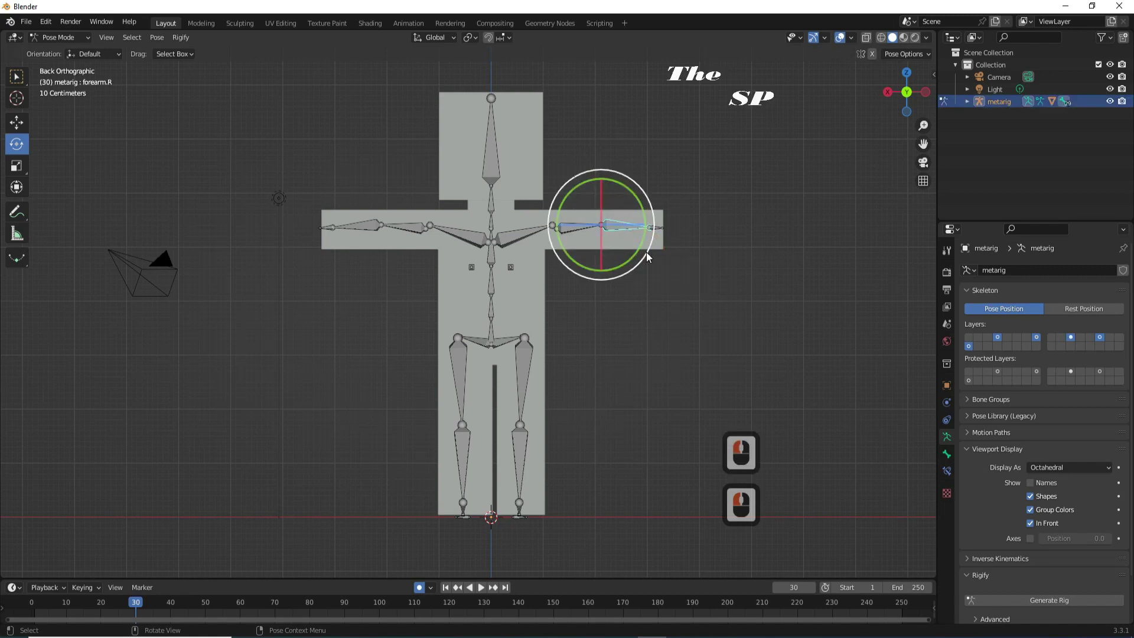
click(623, 174)
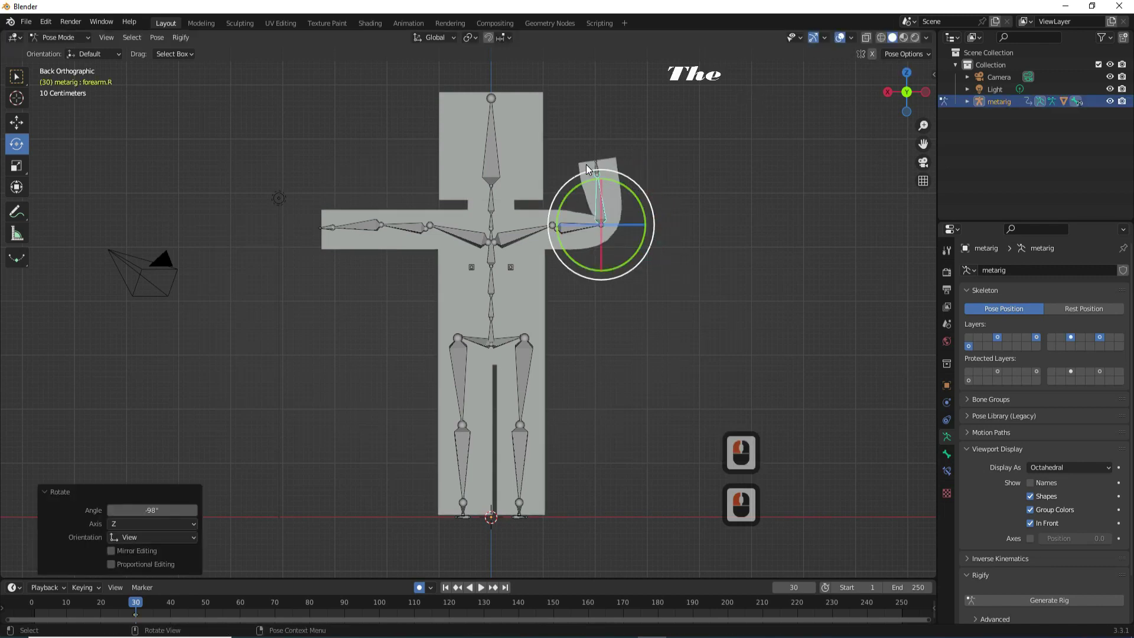
click(599, 170)
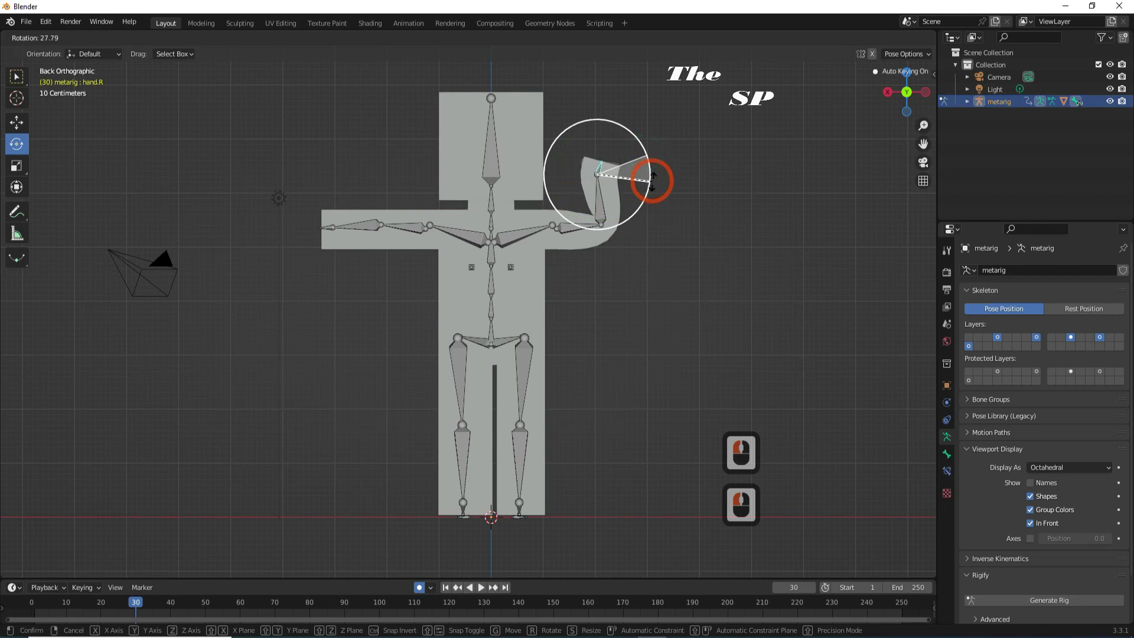
click(635, 222)
click(365, 230)
click(328, 307)
click(373, 173)
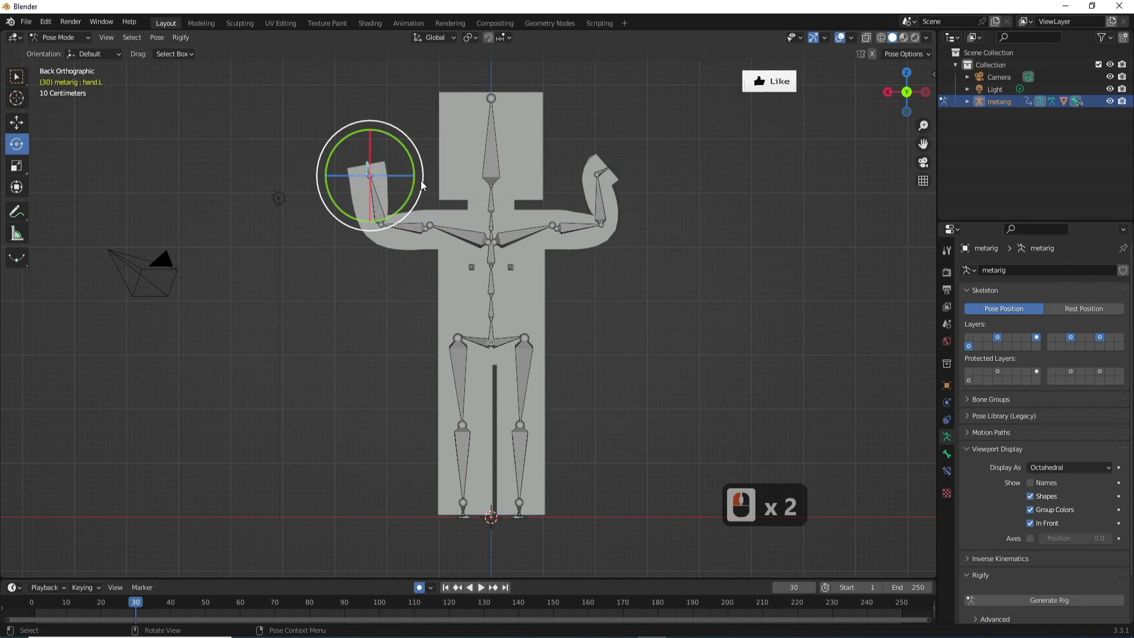
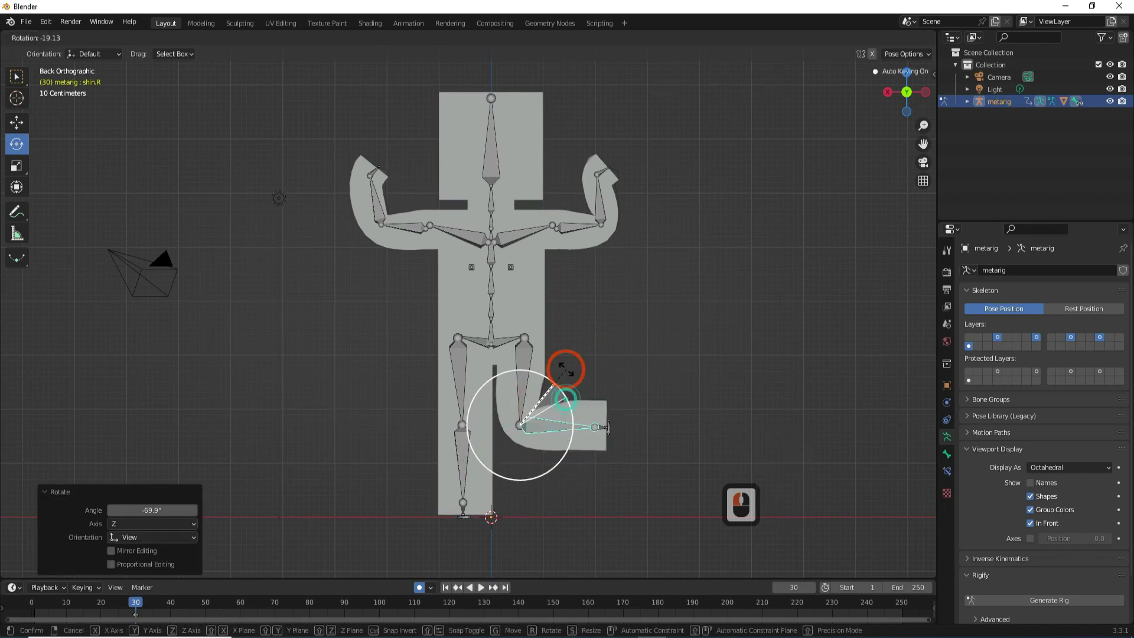
- Swing the right and left lower legs outward to the sides
click(568, 384)
click(469, 457)
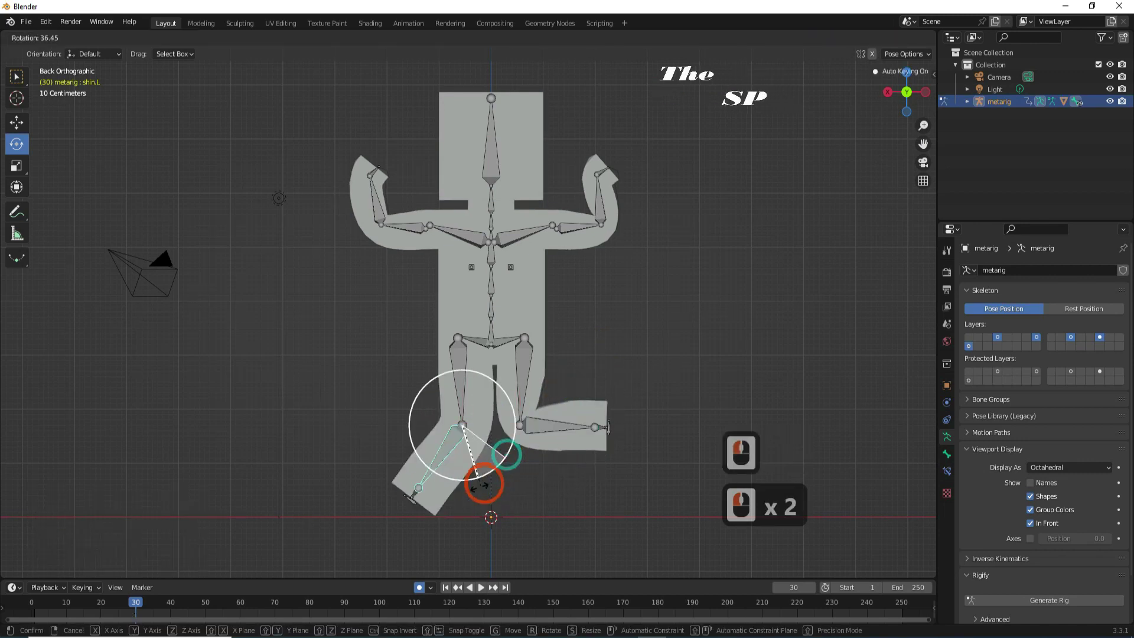
click(395, 510)
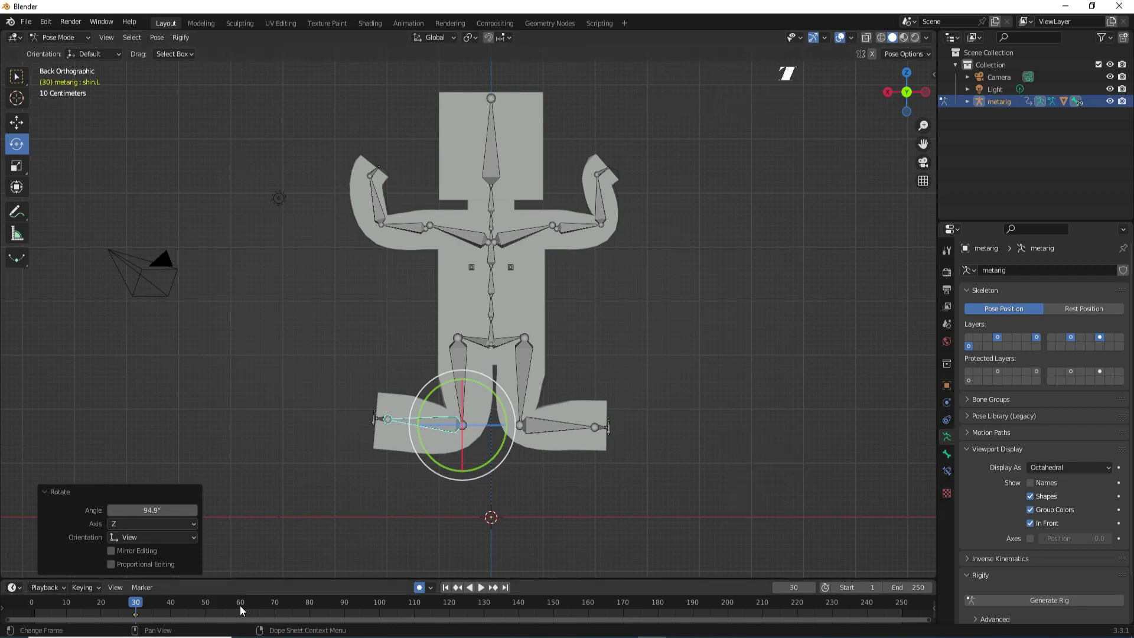
- At frame 60, select all bones and clear rotation to key the T-pose
click(242, 609)
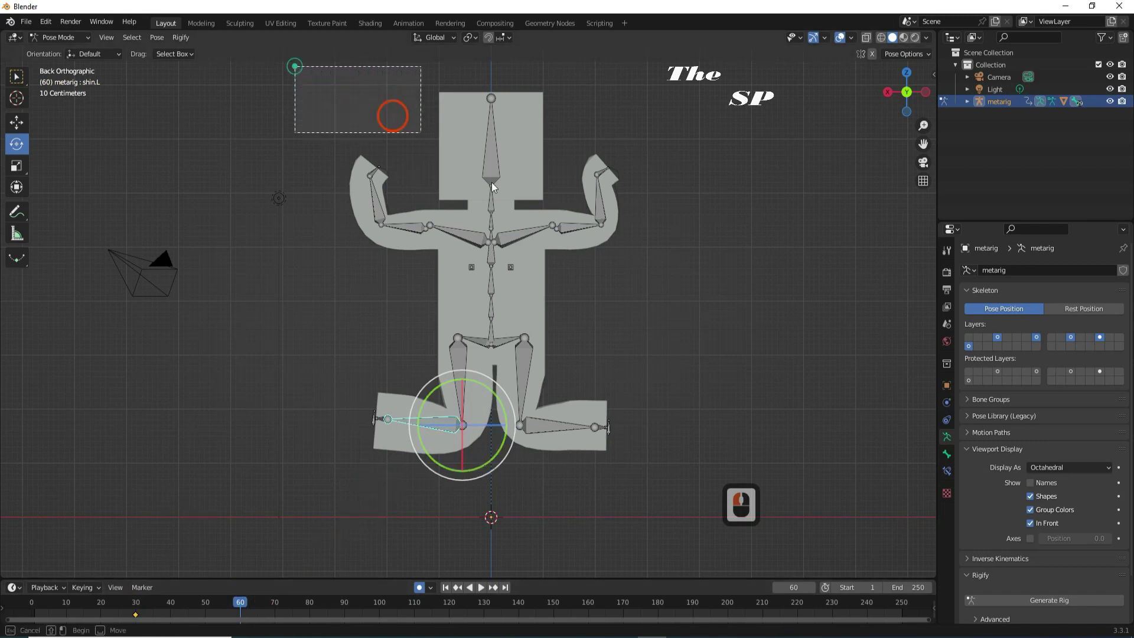
click(685, 496)
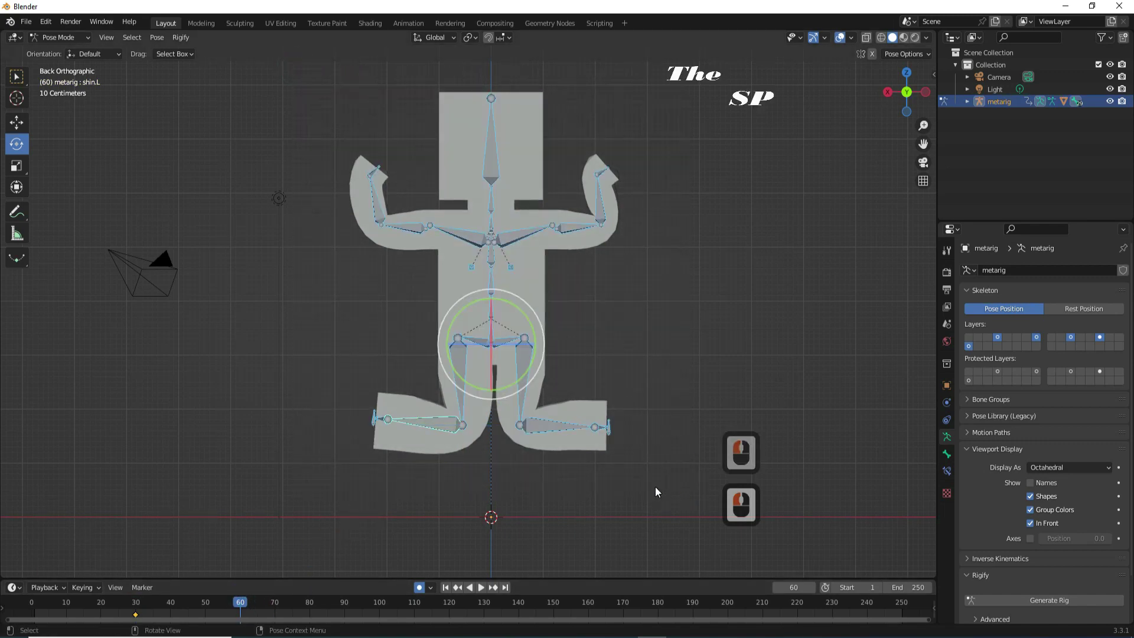
key(alt+r)
middle_click(658, 490)
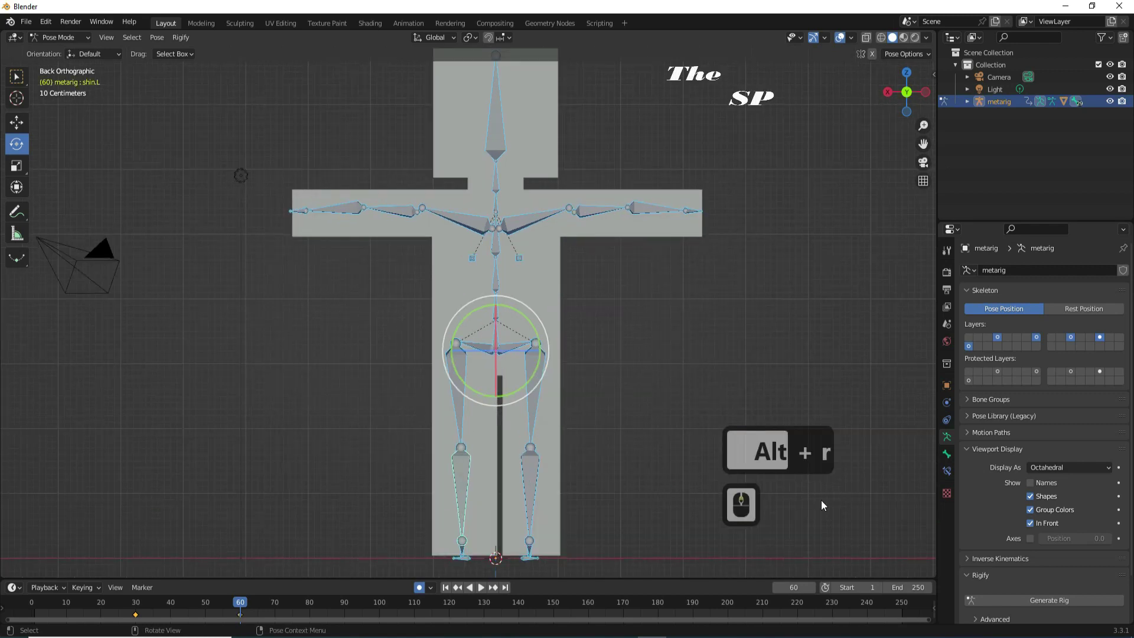
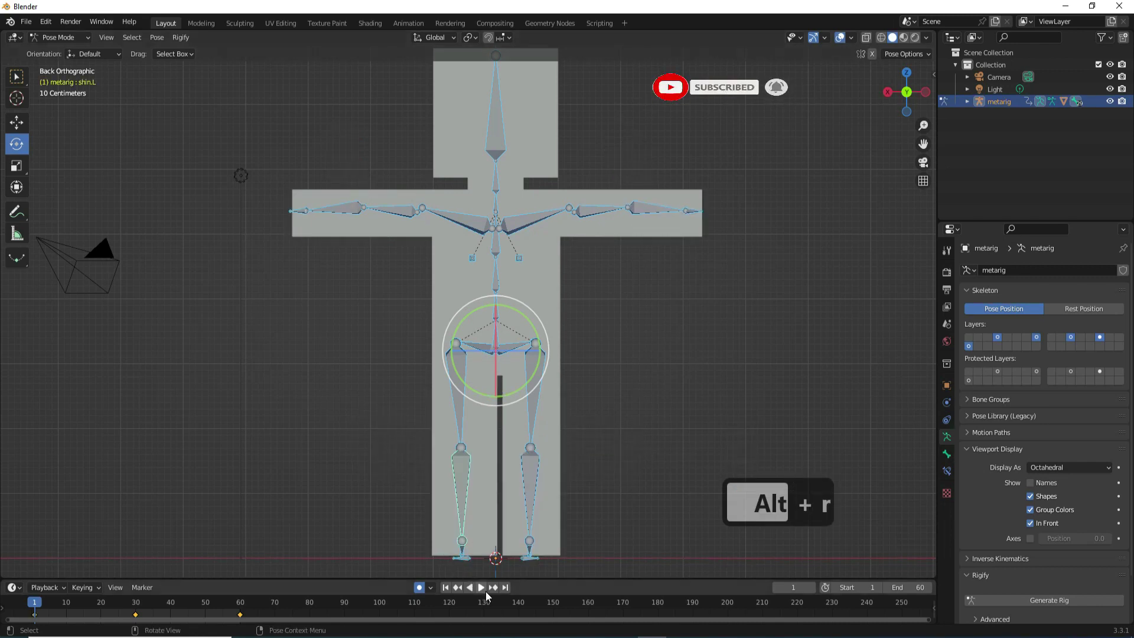
- Play the animation, stop it, and return to frame 1
click(485, 593)
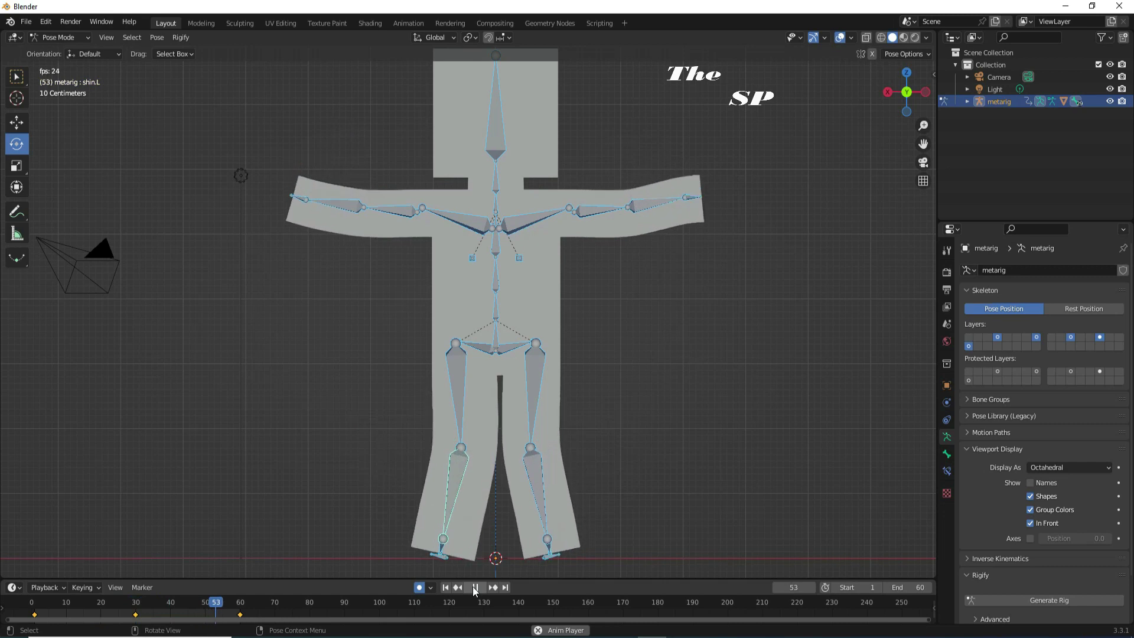
click(467, 590)
click(448, 588)
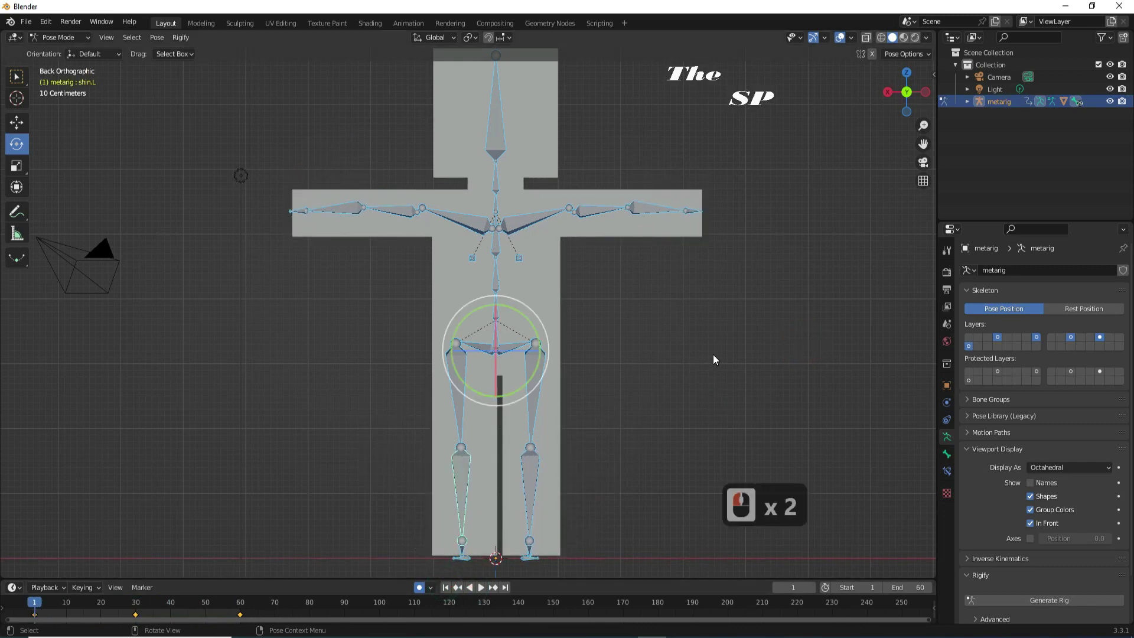
- At frame 20, tilt the head bone spine.006 to one side
click(108, 604)
click(499, 112)
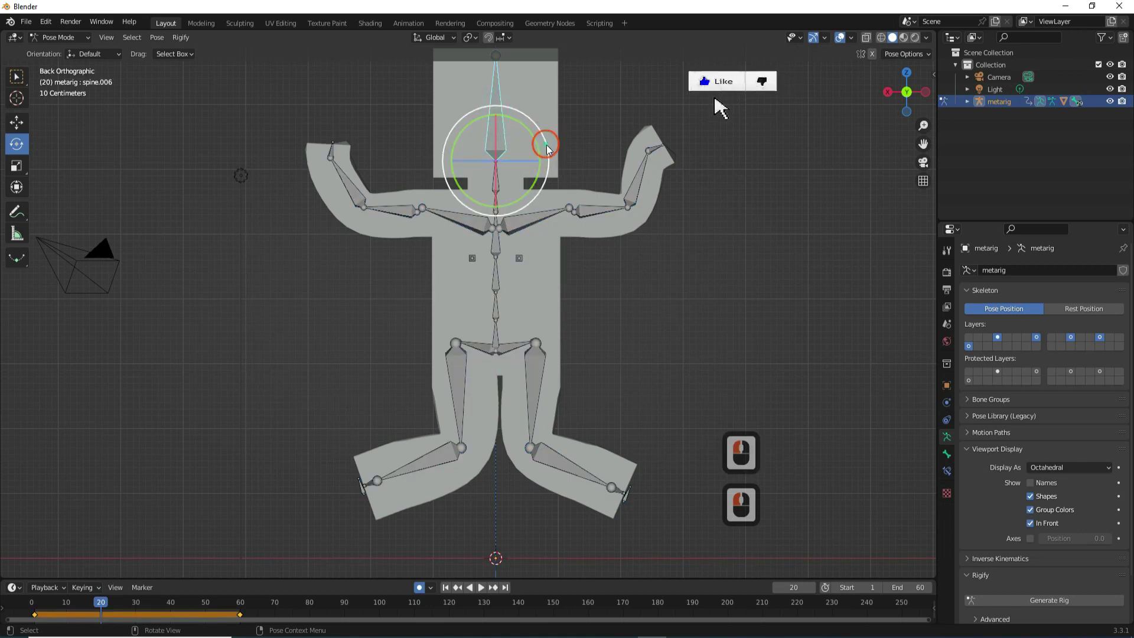
click(556, 190)
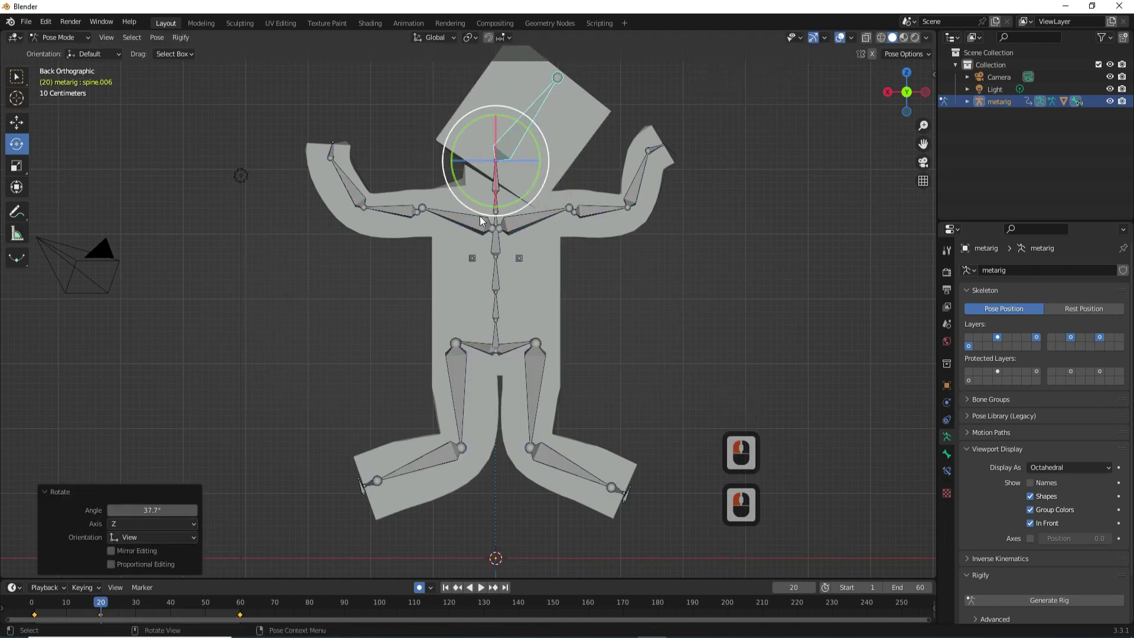
- At frame 50, tilt the head the opposite way, then return to frame 1
click(364, 383)
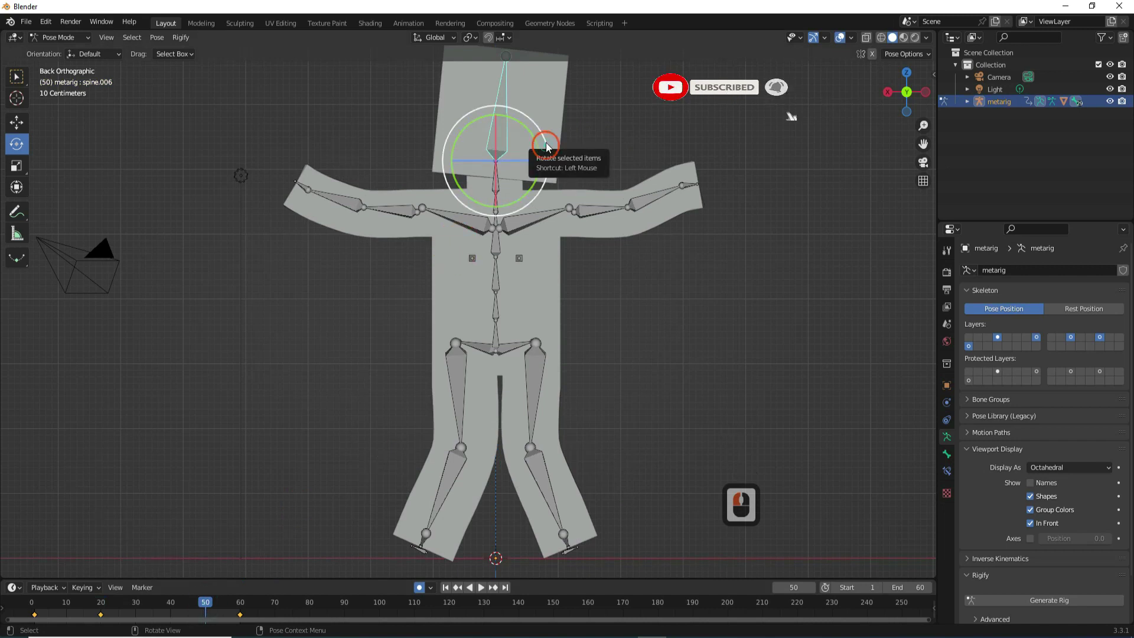
click(537, 111)
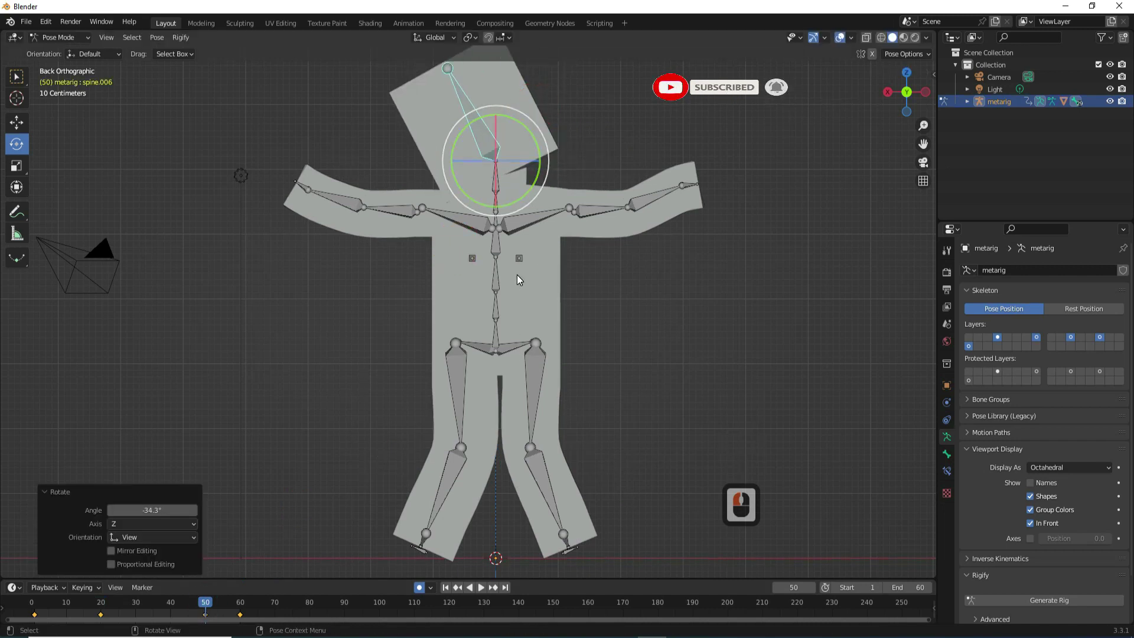
click(483, 593)
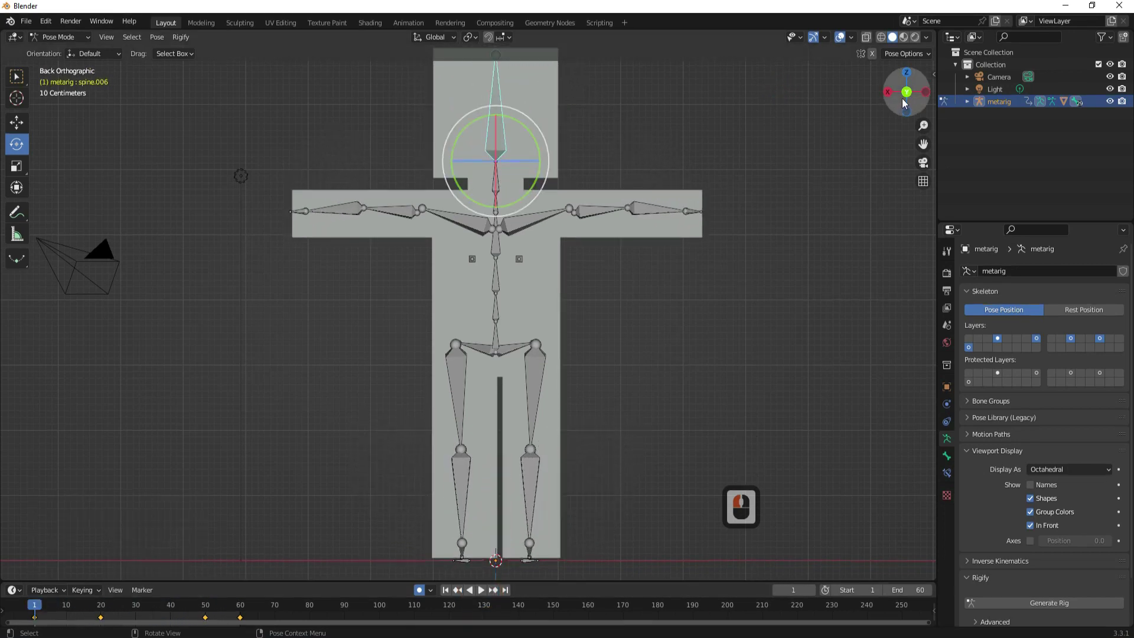
- Orbit out of the orthographic view to an angled perspective and play the animation loop
middle_click(727, 230)
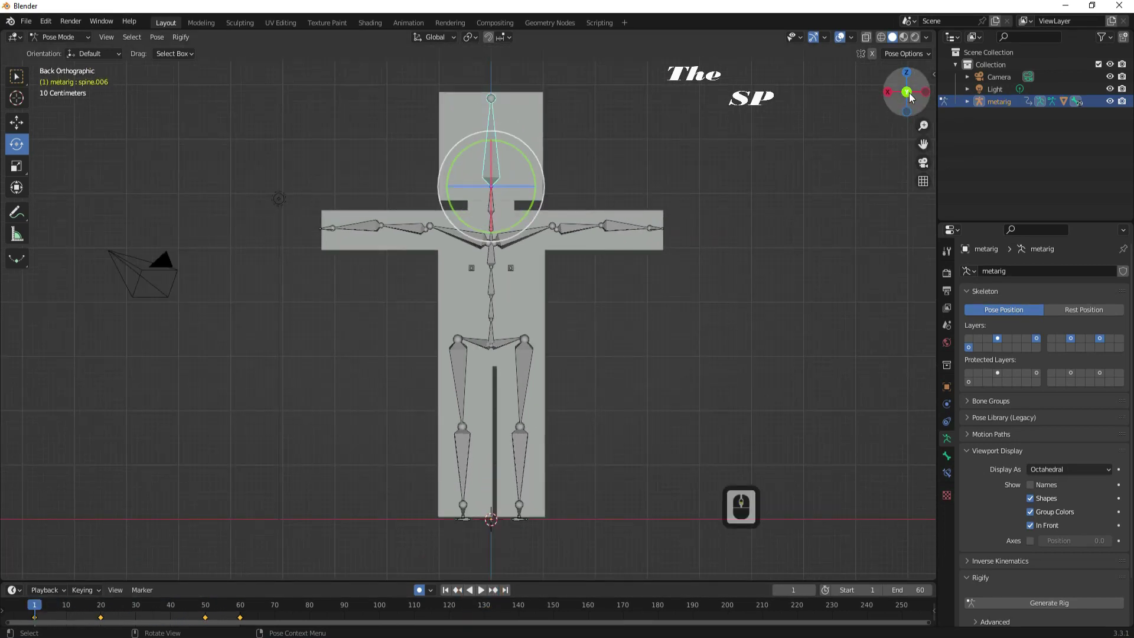
click(909, 103)
click(252, 164)
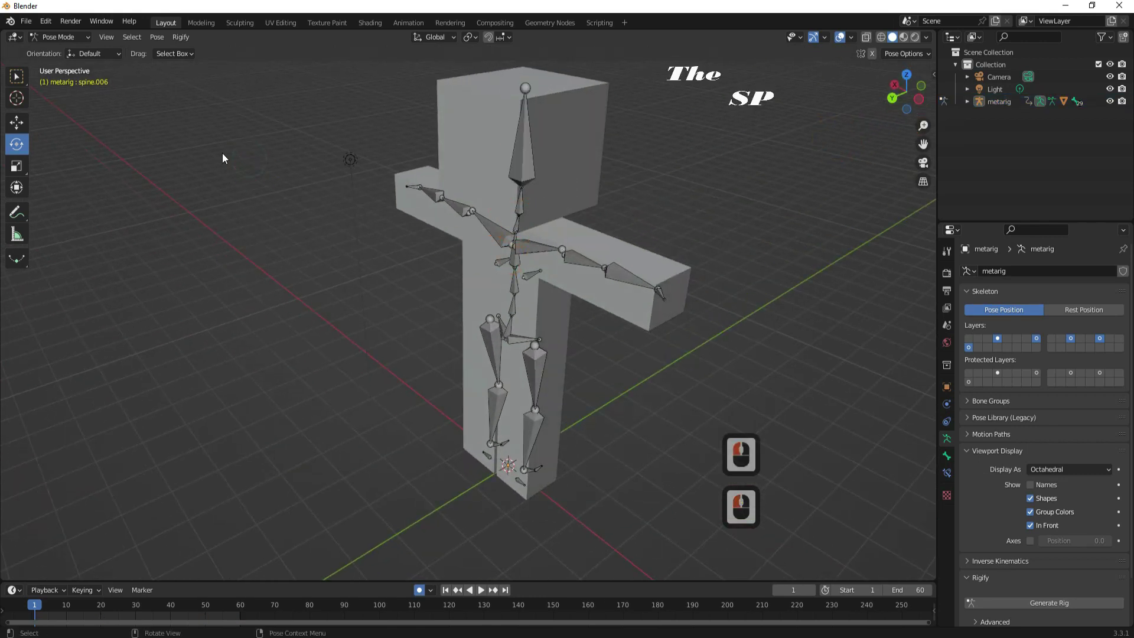
click(480, 595)
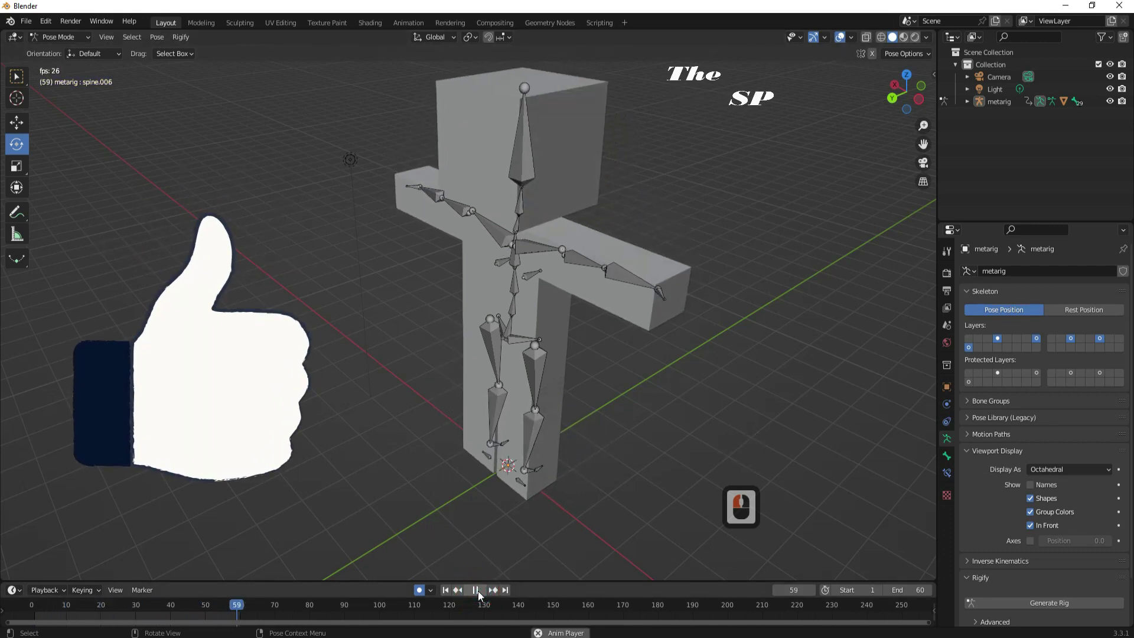